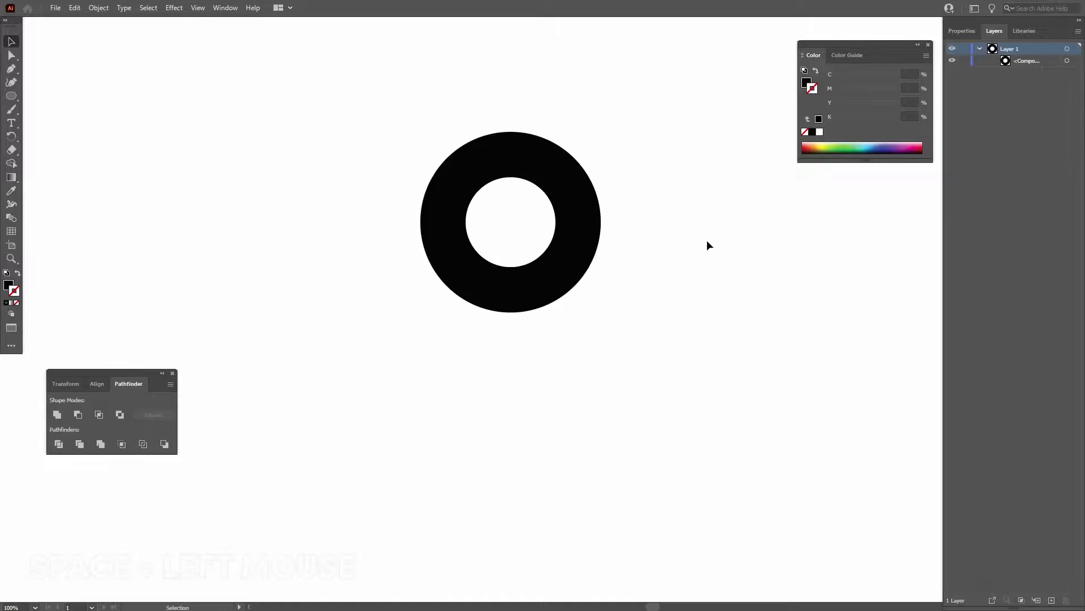
Duplicate the black ring with a copy placed directly below the original.
left_click(712, 243)
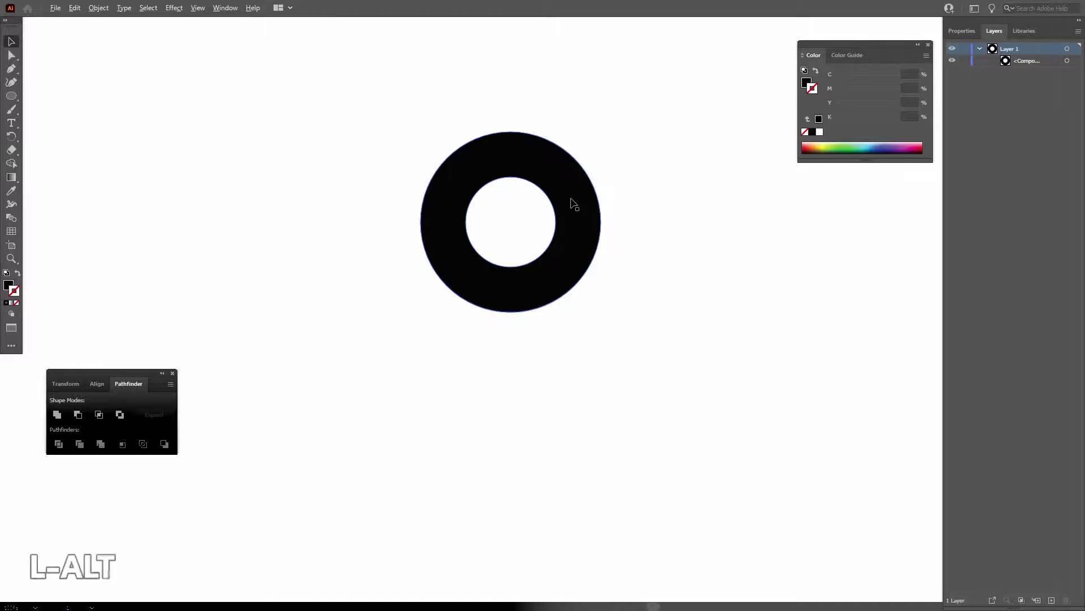
left_click(573, 203)
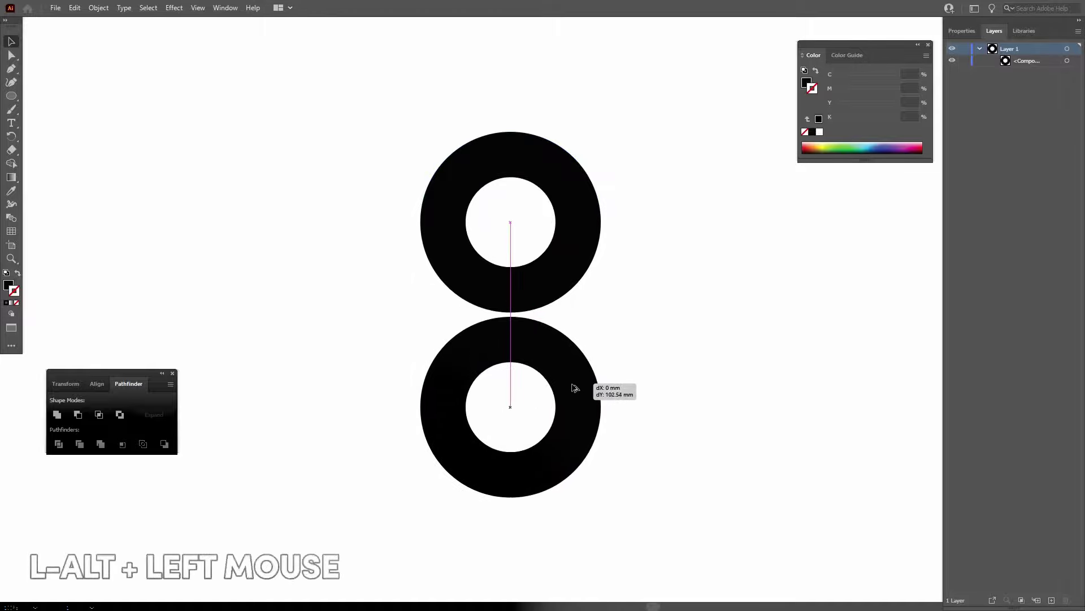
left_click(759, 389)
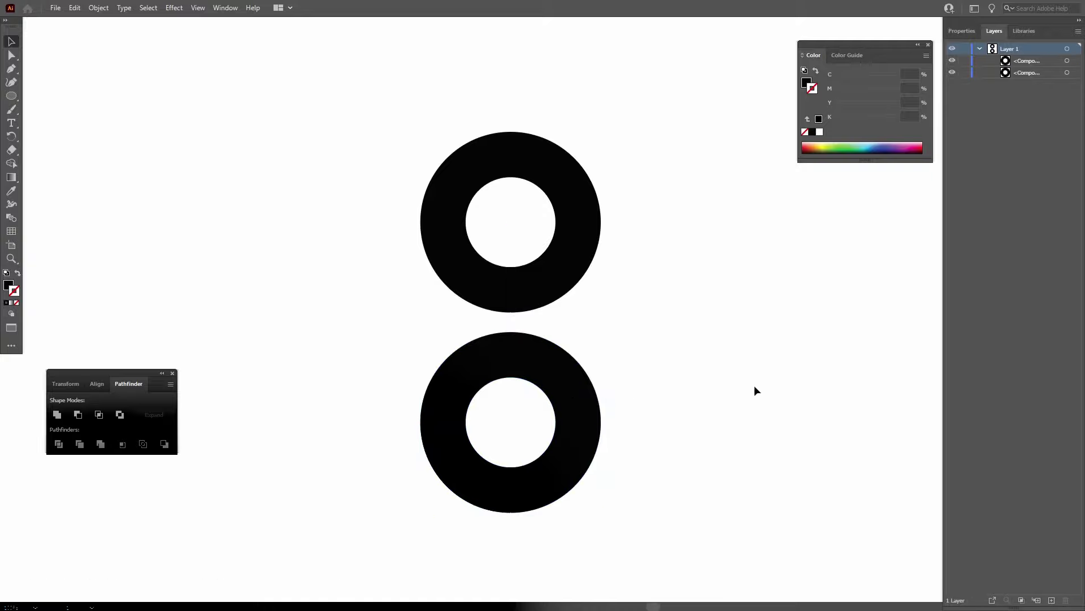
Nudge the lower ring down slightly to leave a small gap between the rings.
left_click(523, 357)
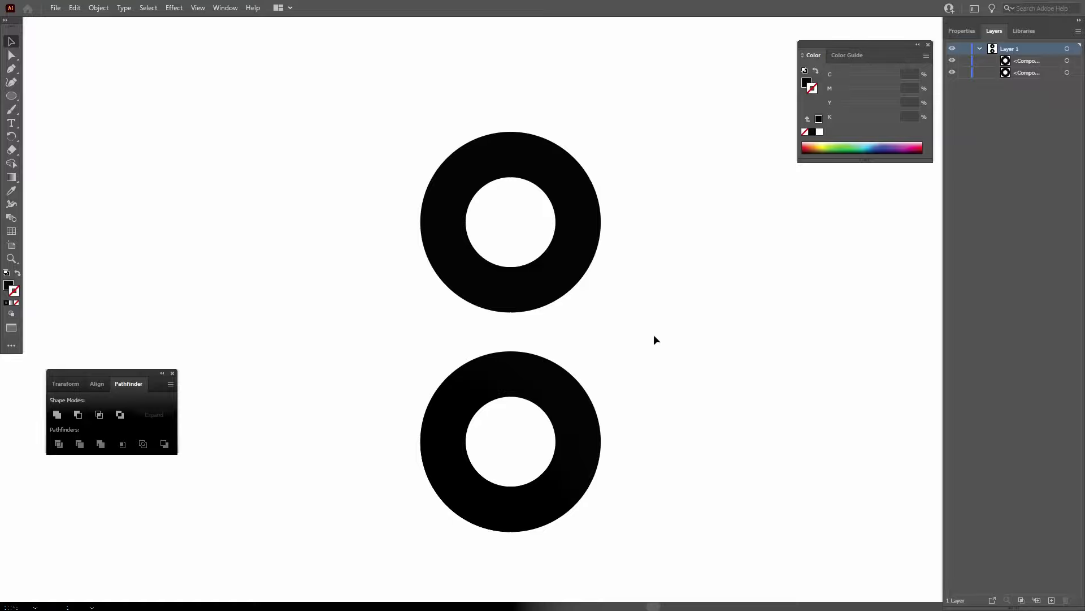
left_click(523, 391)
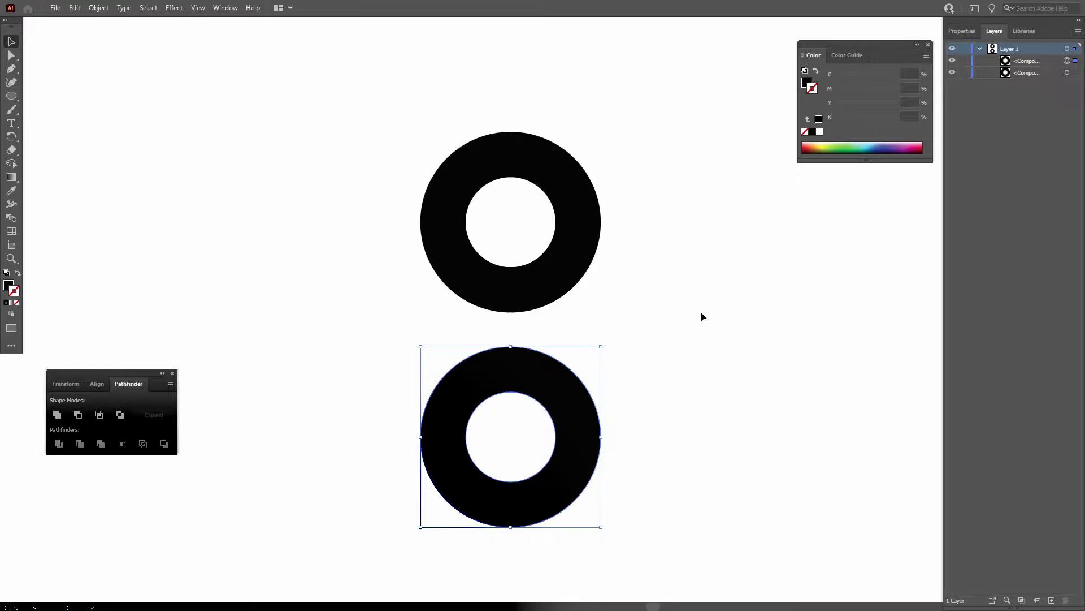
left_click(665, 369)
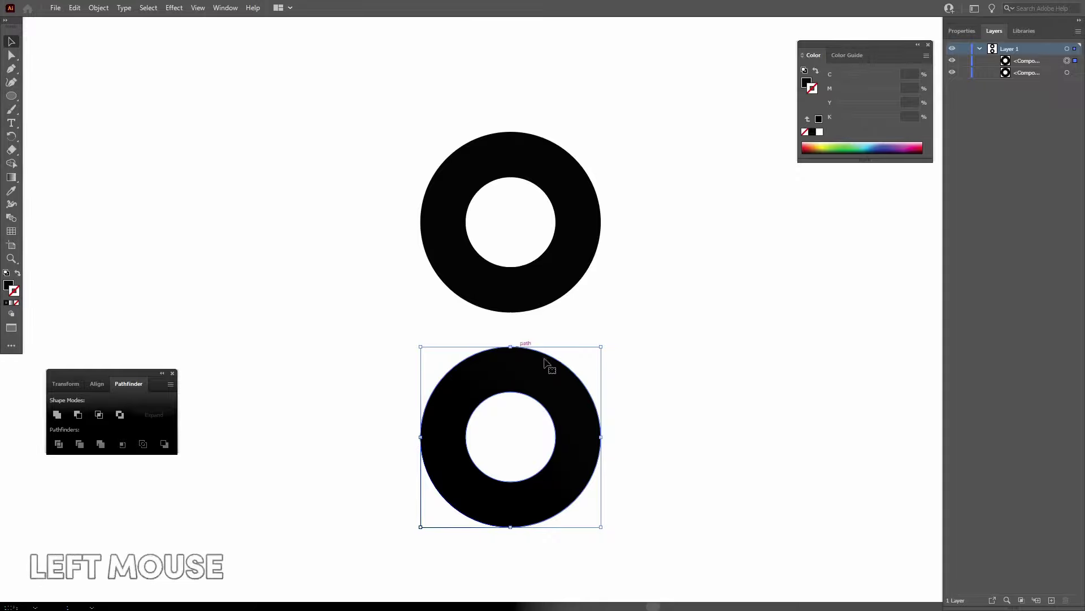
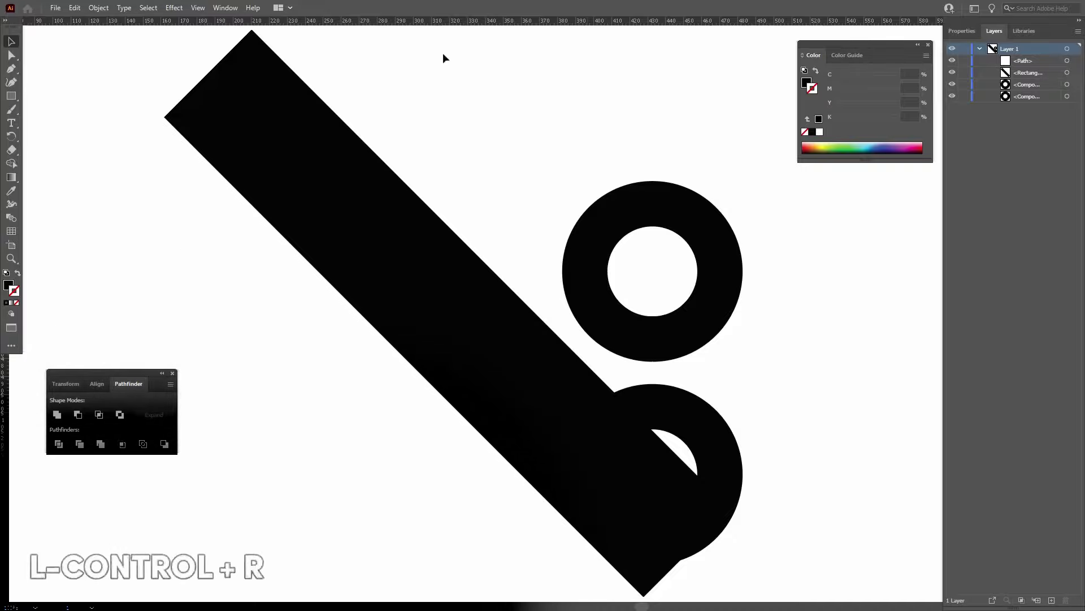
Add a horizontal guide from the top ruler across the upper ring.
left_click(624, 23)
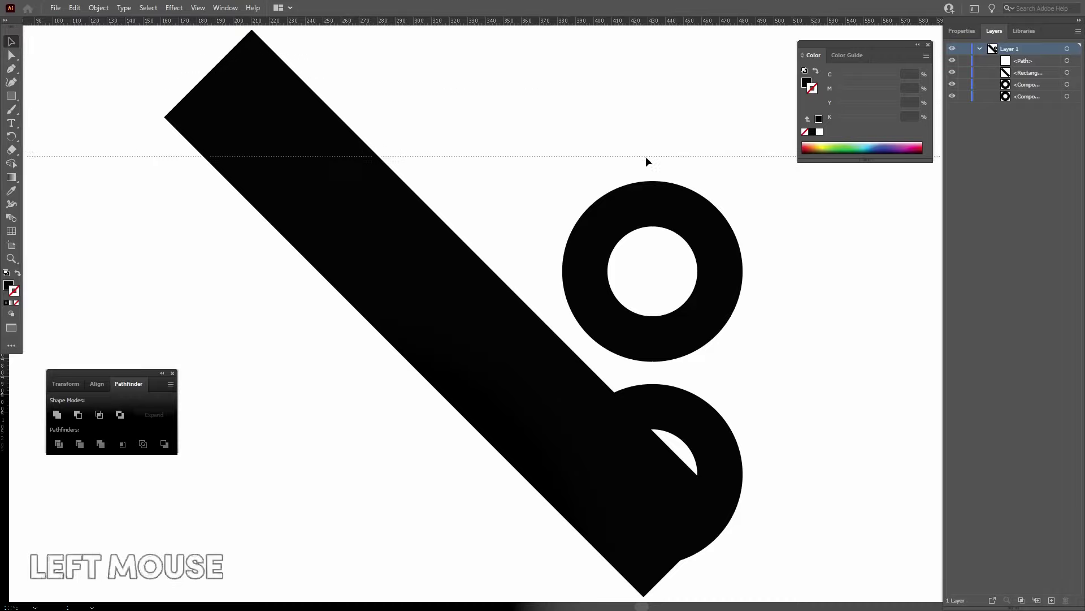
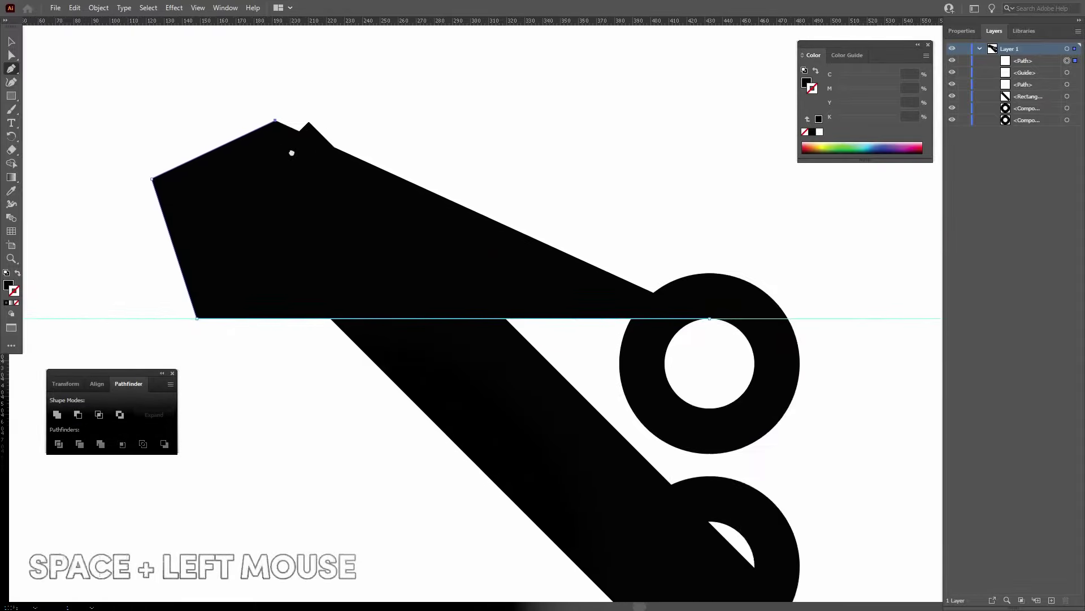
Continue the cutting shape outline with its next corner above the guide.
key("space")
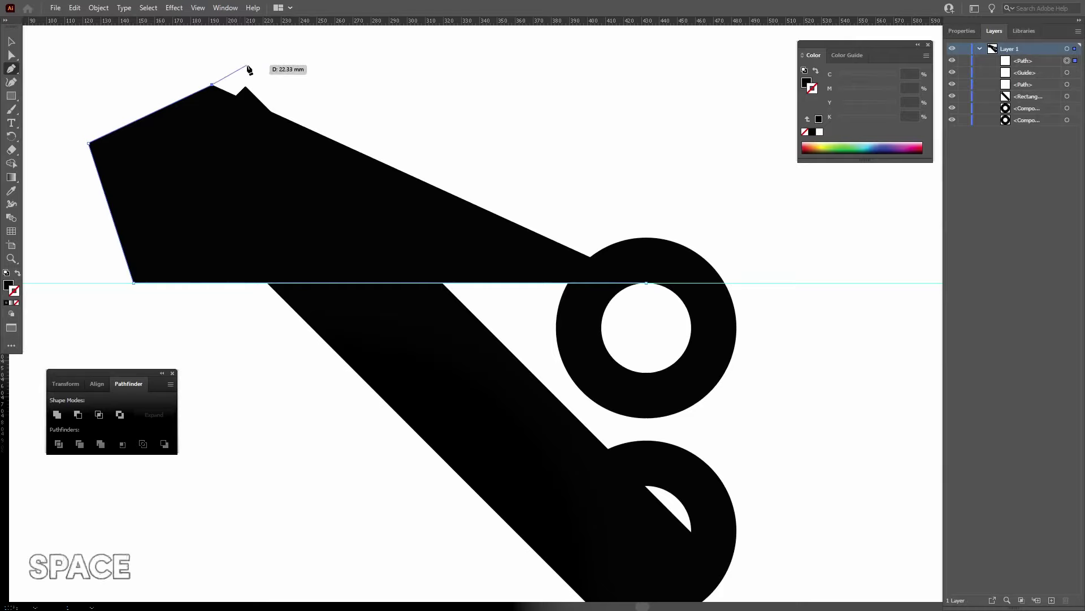
left_click(254, 65)
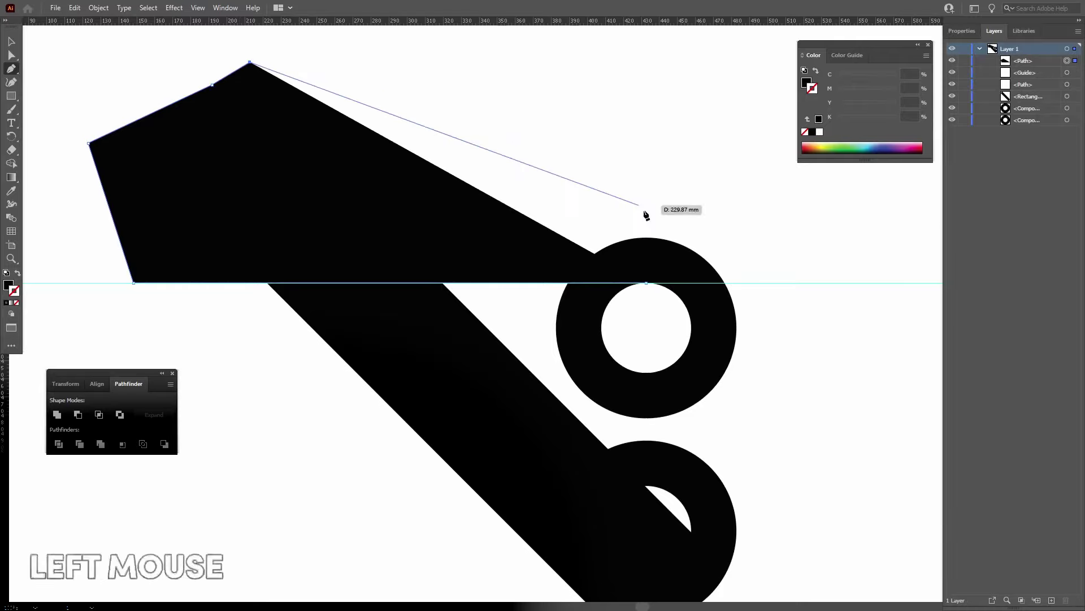
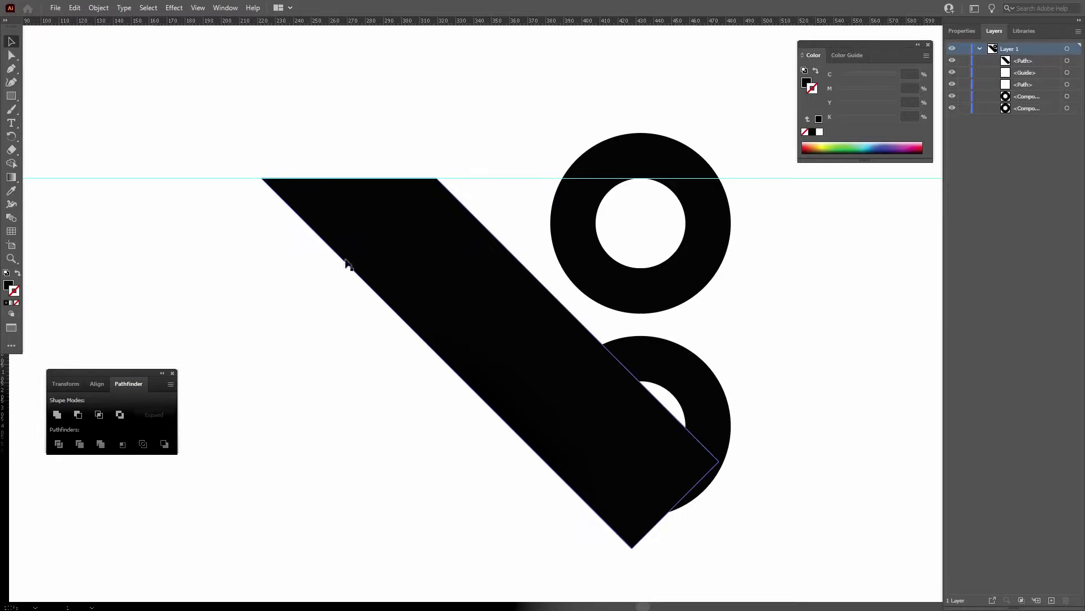
Rotate all shapes together by 45° so the trimmed bar lies horizontal beneath the rings.
left_click(733, 120)
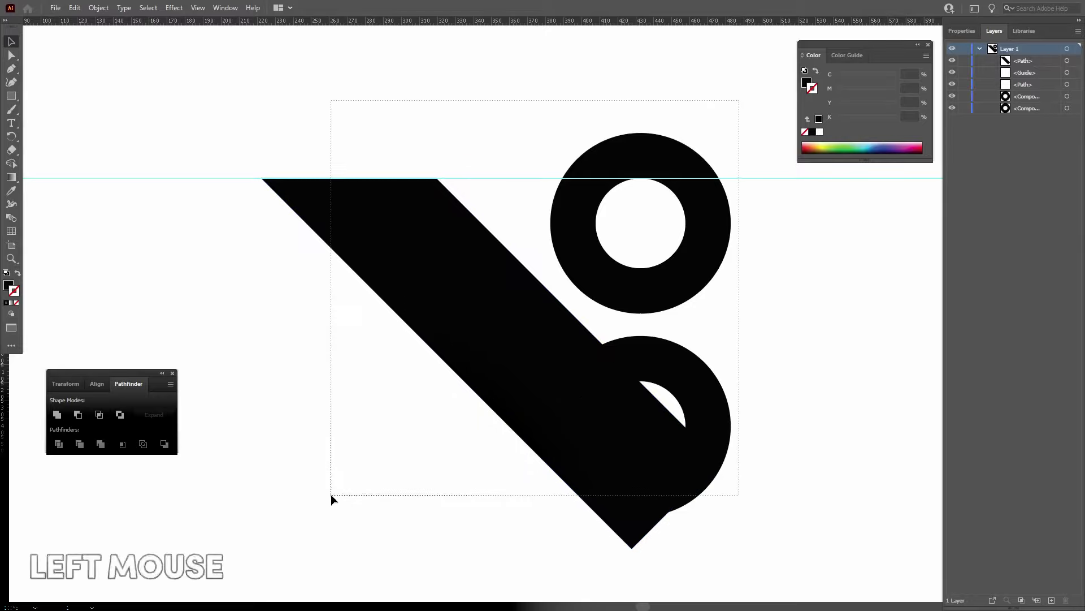
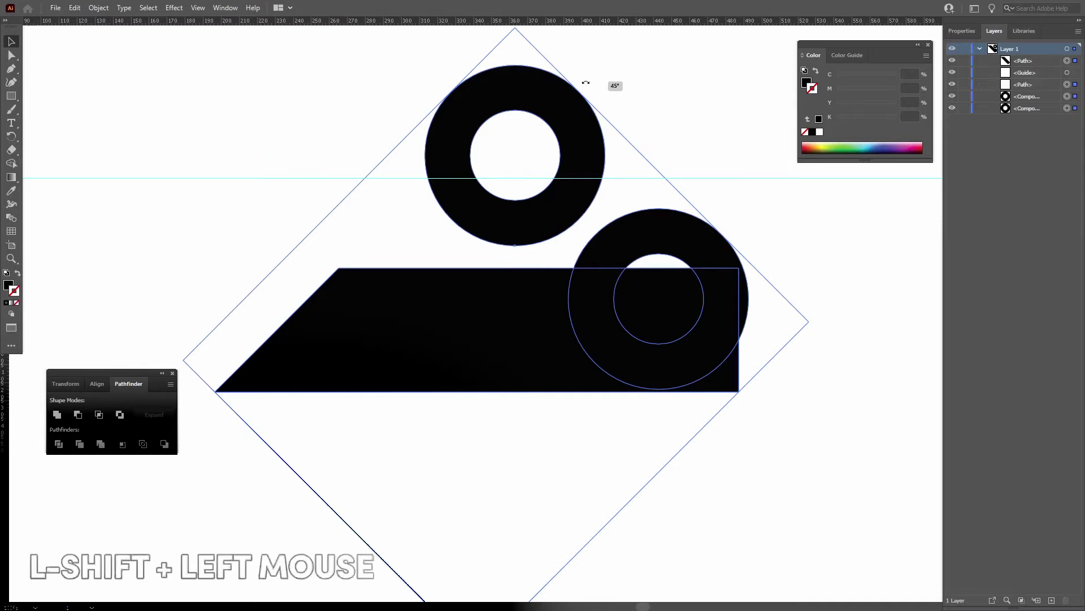
left_click(845, 437)
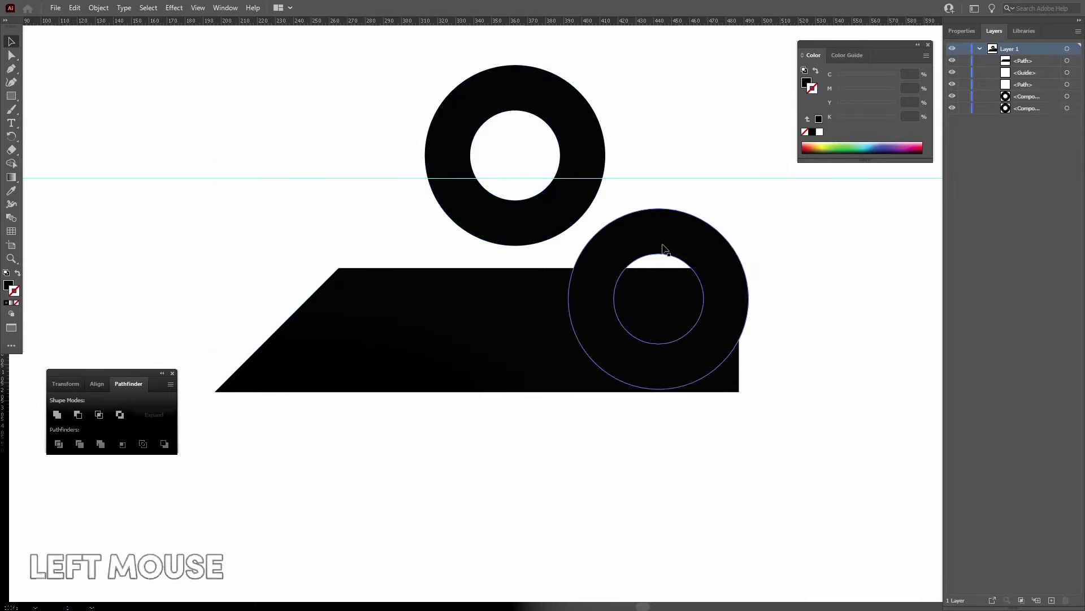
Copy the small triangle marker from the top of the lower ring's hole to its bottom edge.
left_click(619, 388)
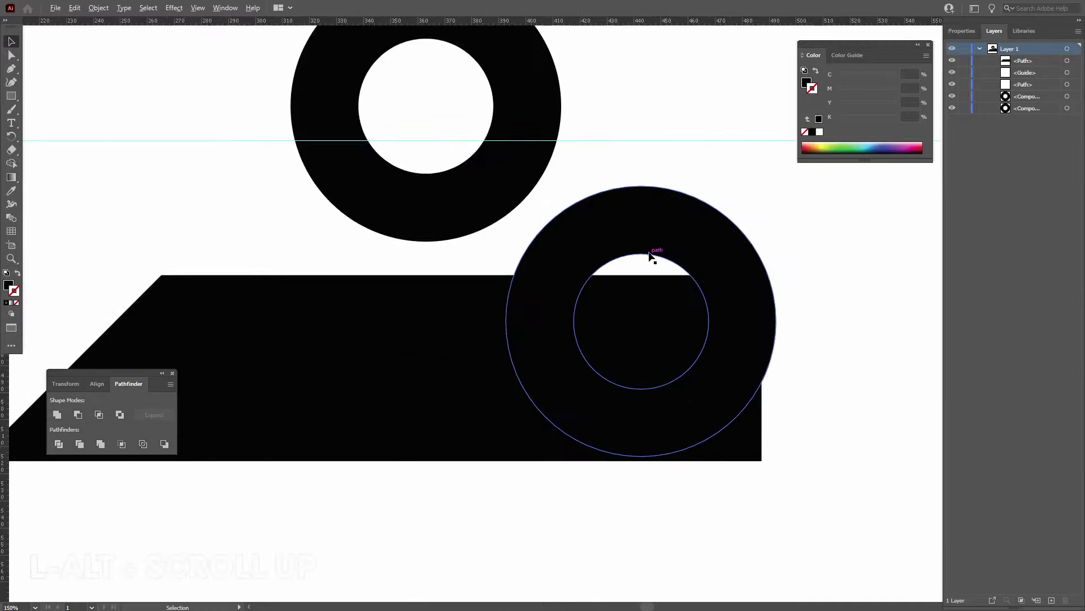
scroll("up", 3)
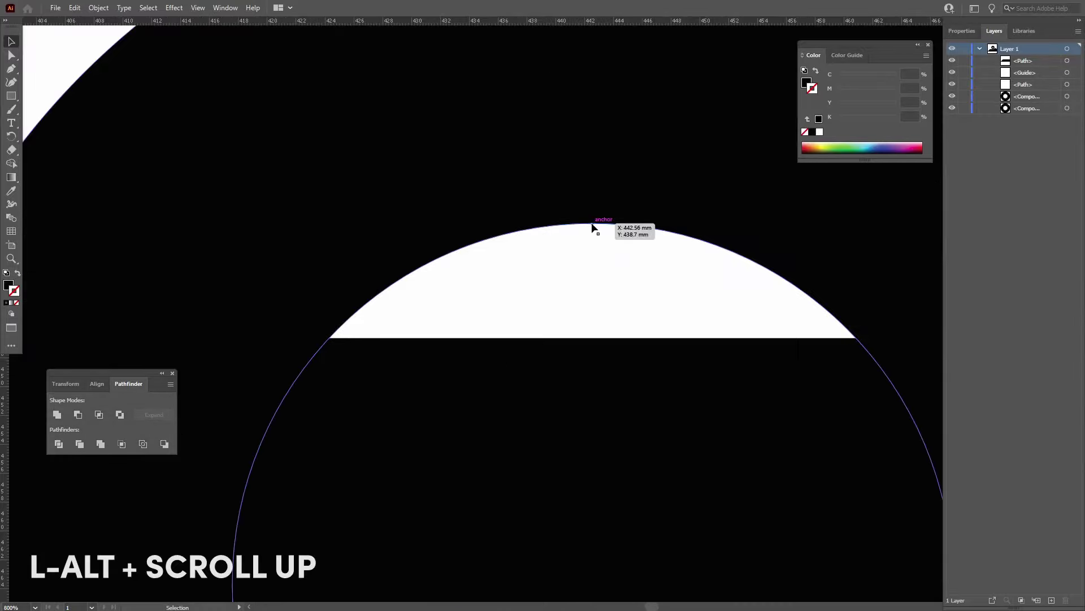
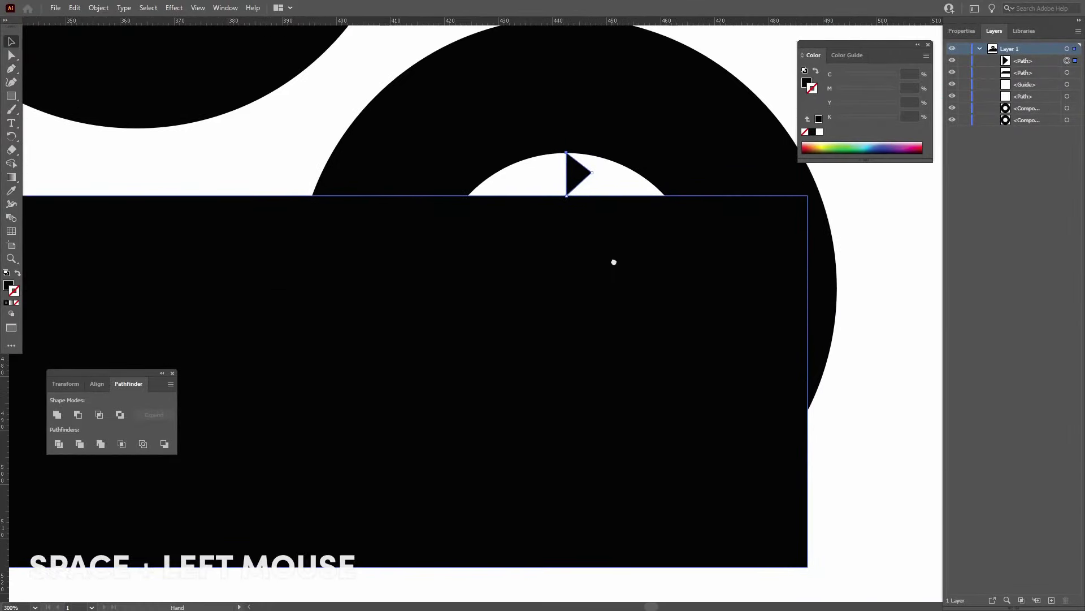
scroll("down", 3)
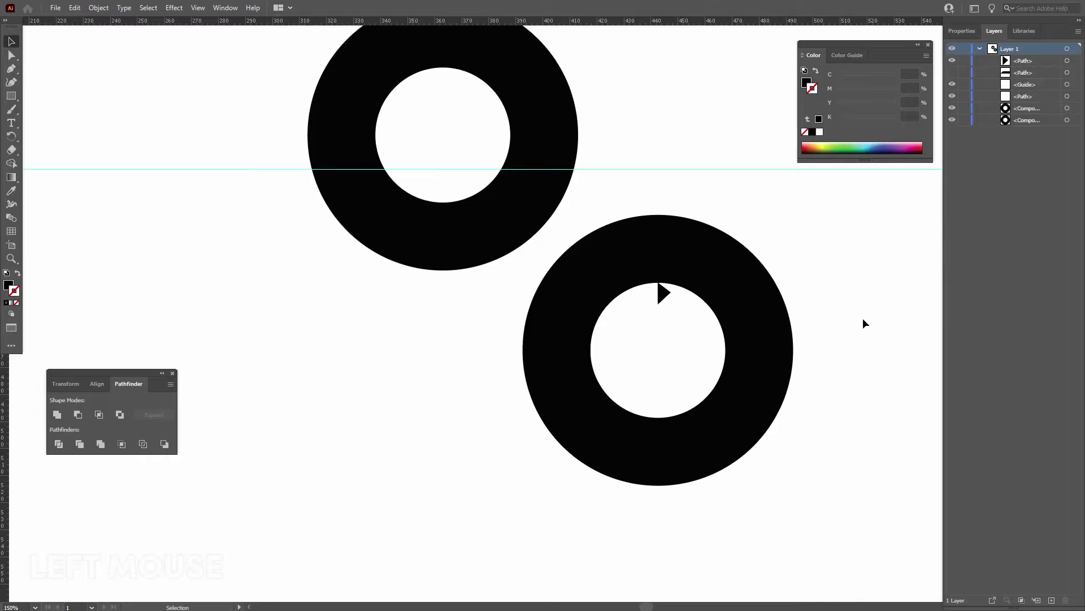
scroll("up", 3)
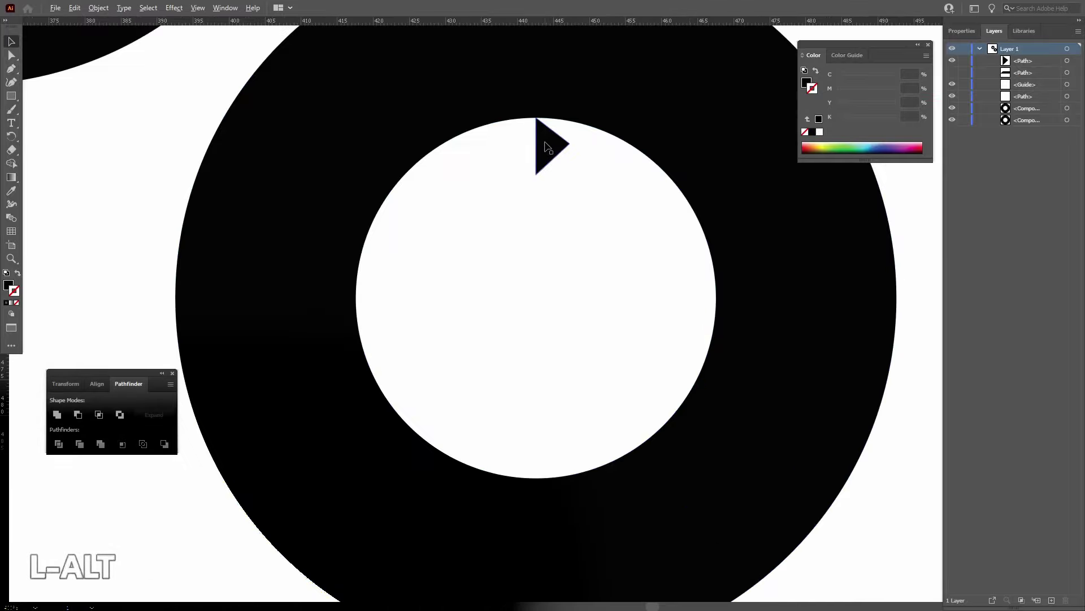
left_click(546, 146)
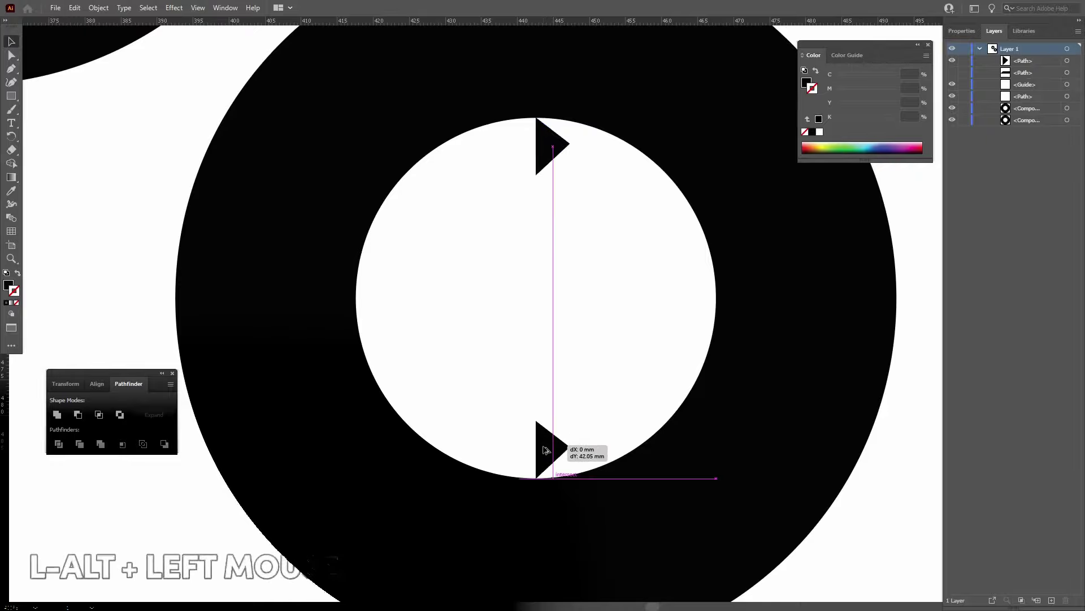
left_click(577, 368)
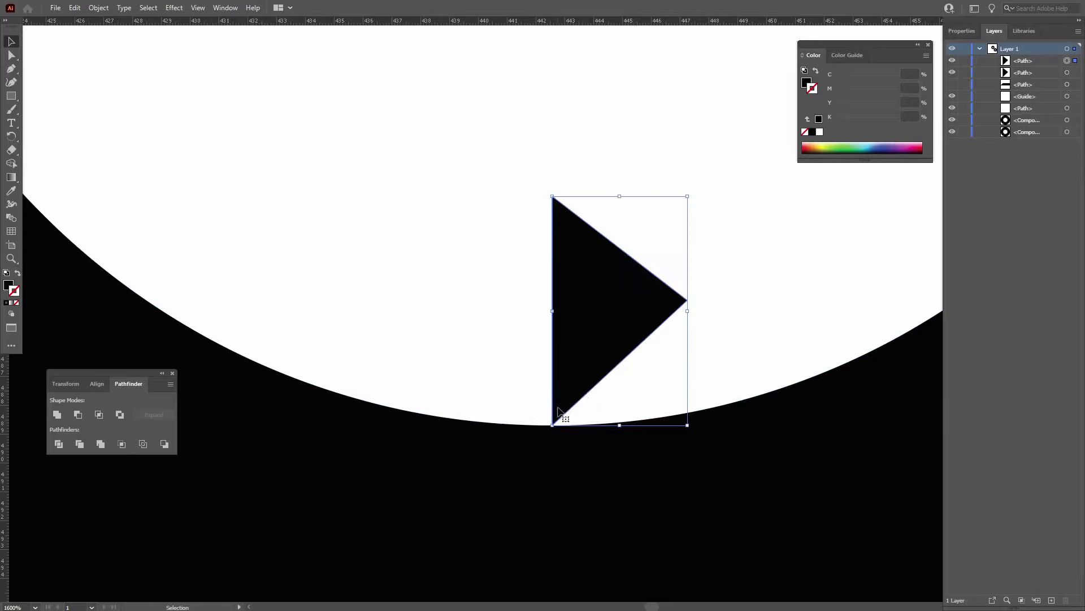
left_click(787, 302)
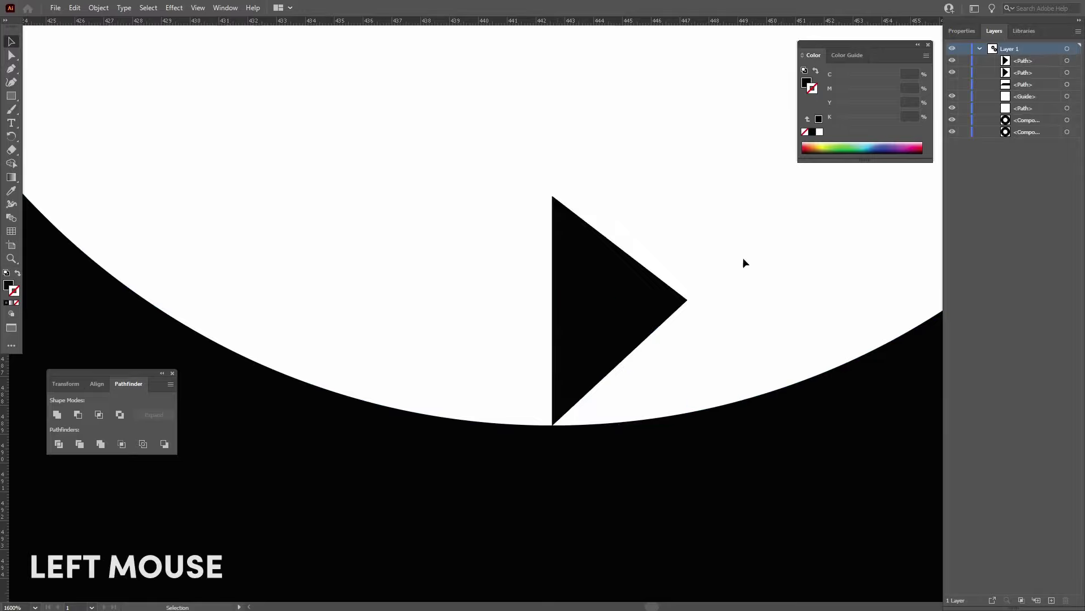
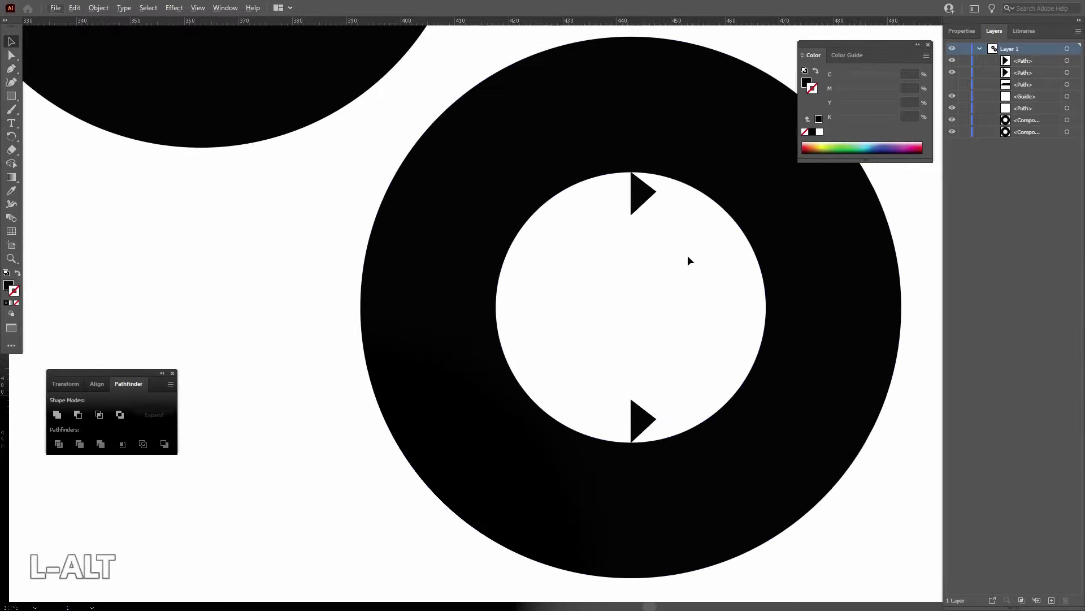
Outline a long blade with an angled left tip and select it with the overlapping shape for trimming.
left_click(647, 423)
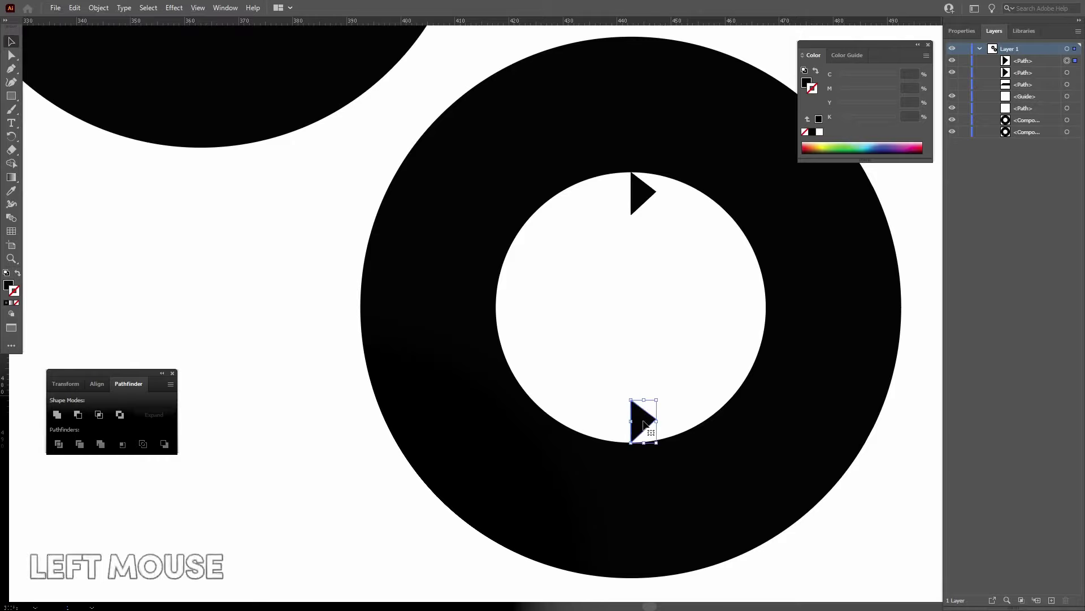
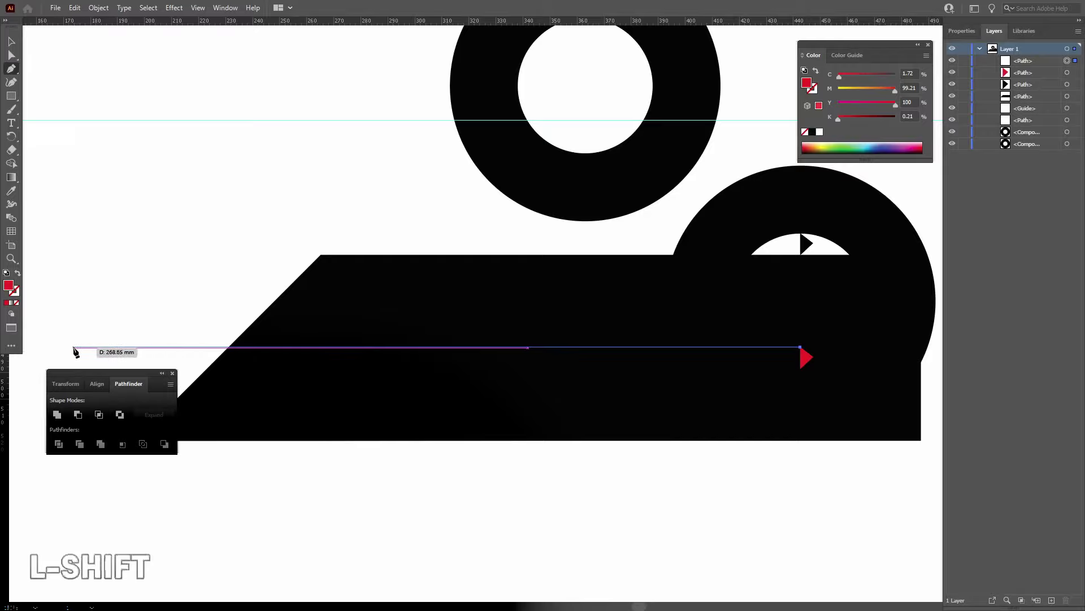
left_click(75, 350)
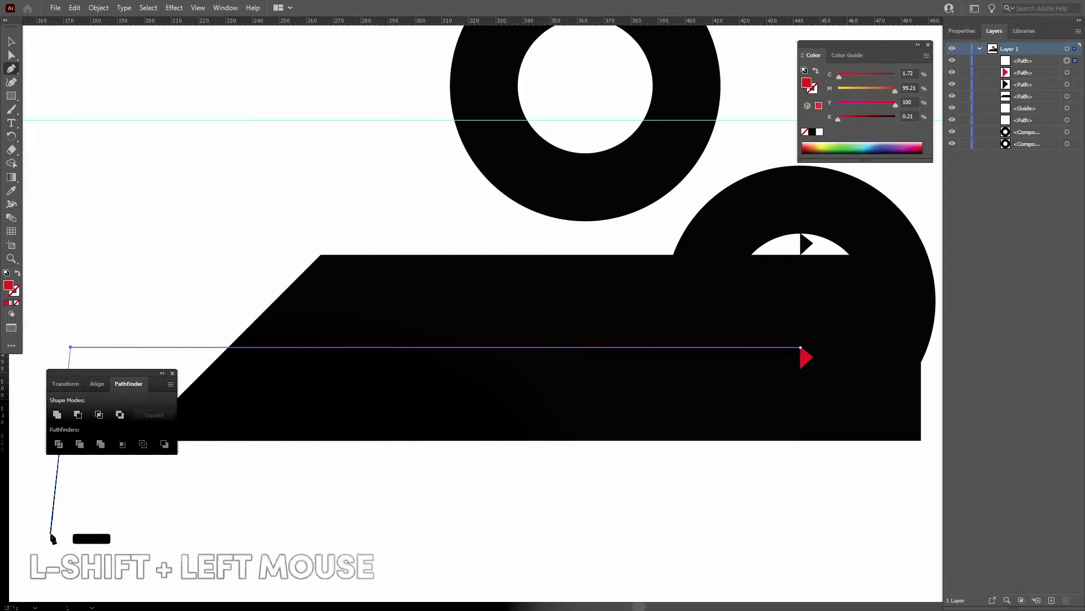
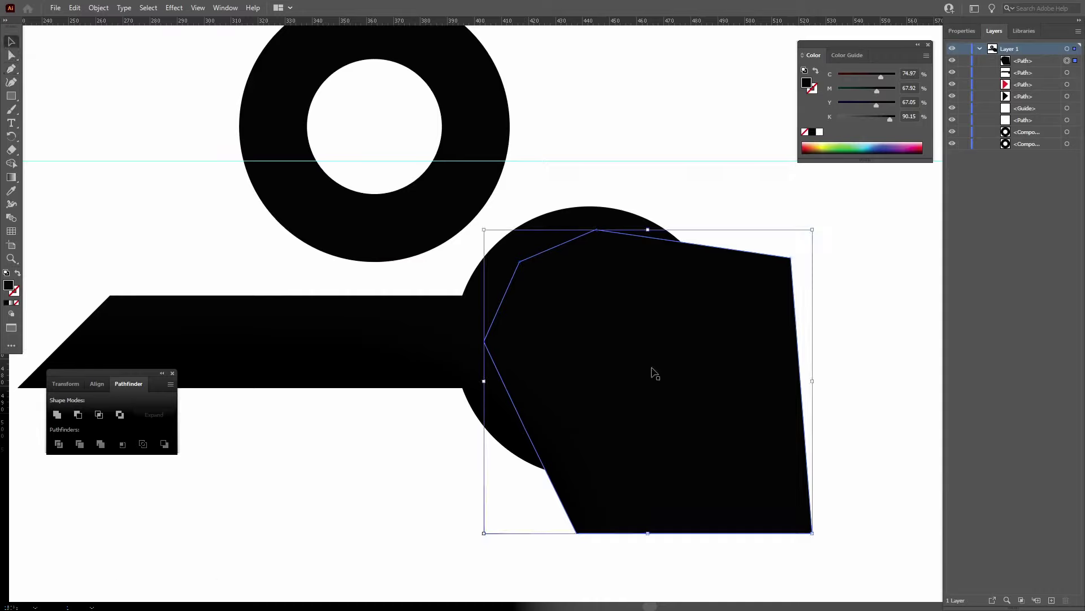
left_click(347, 346)
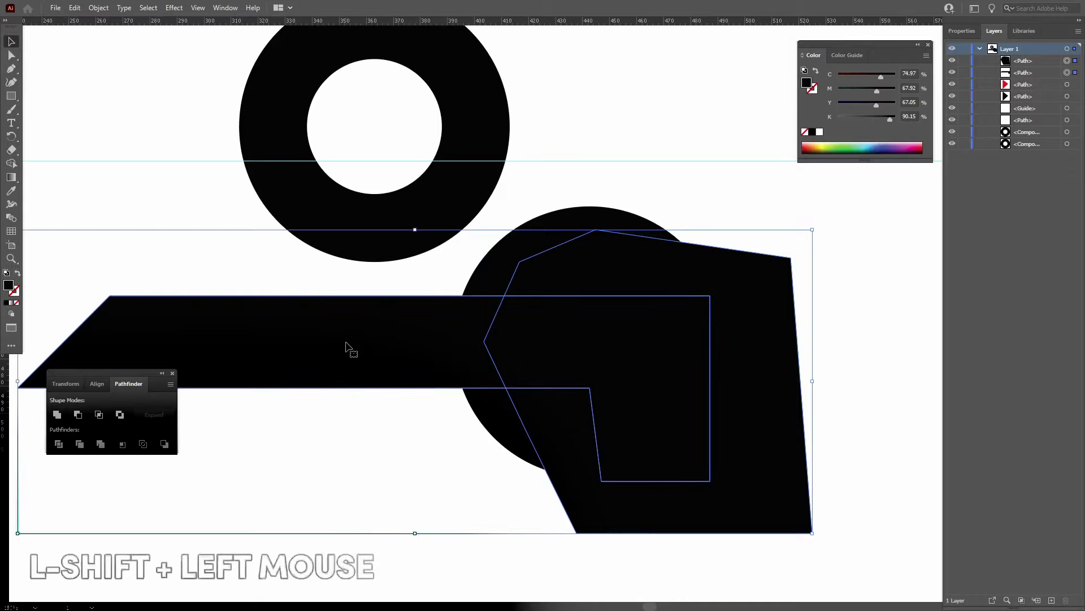
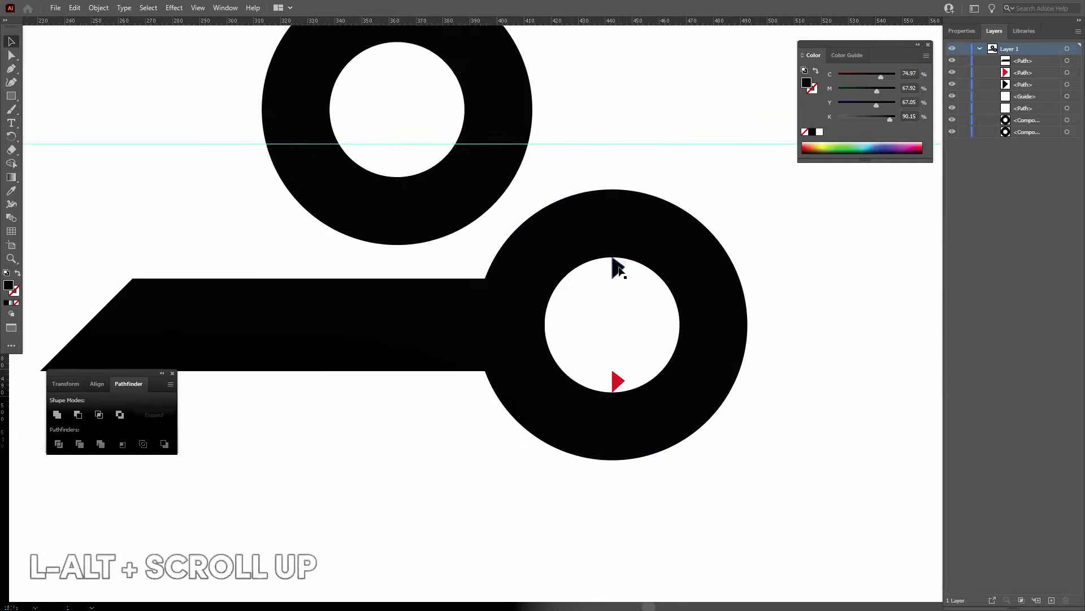
Remove the triangle markers and drop a copy of the horizontal blade below the original.
left_click(623, 269)
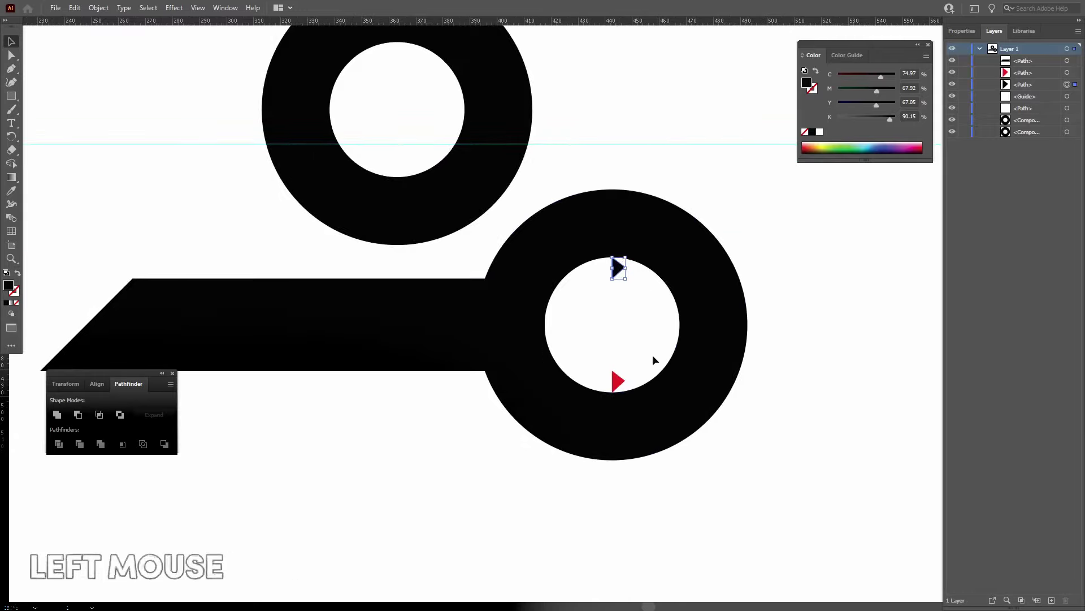
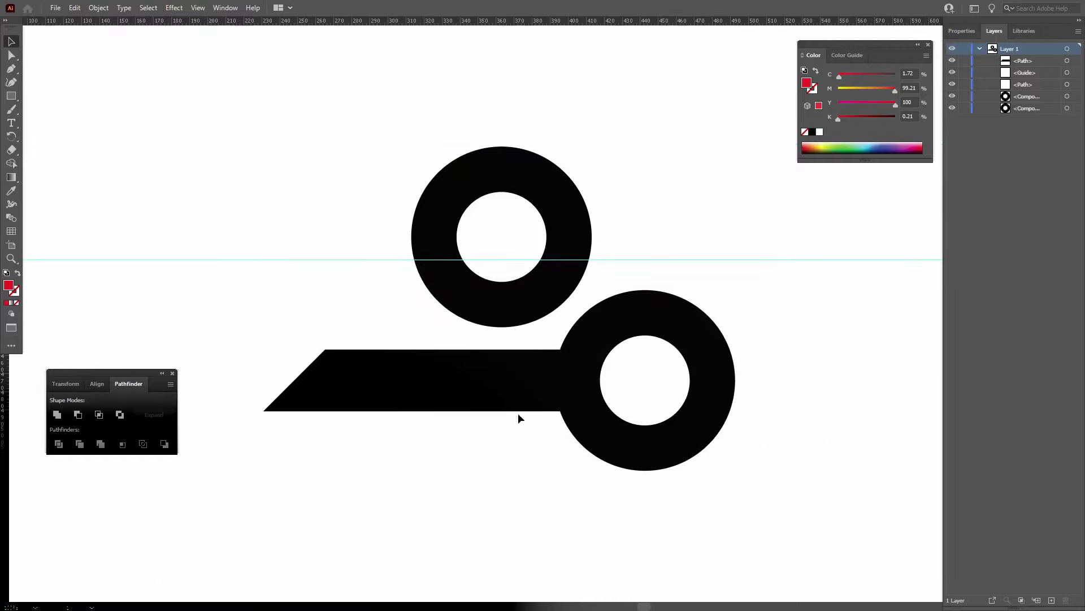
left_click(389, 384)
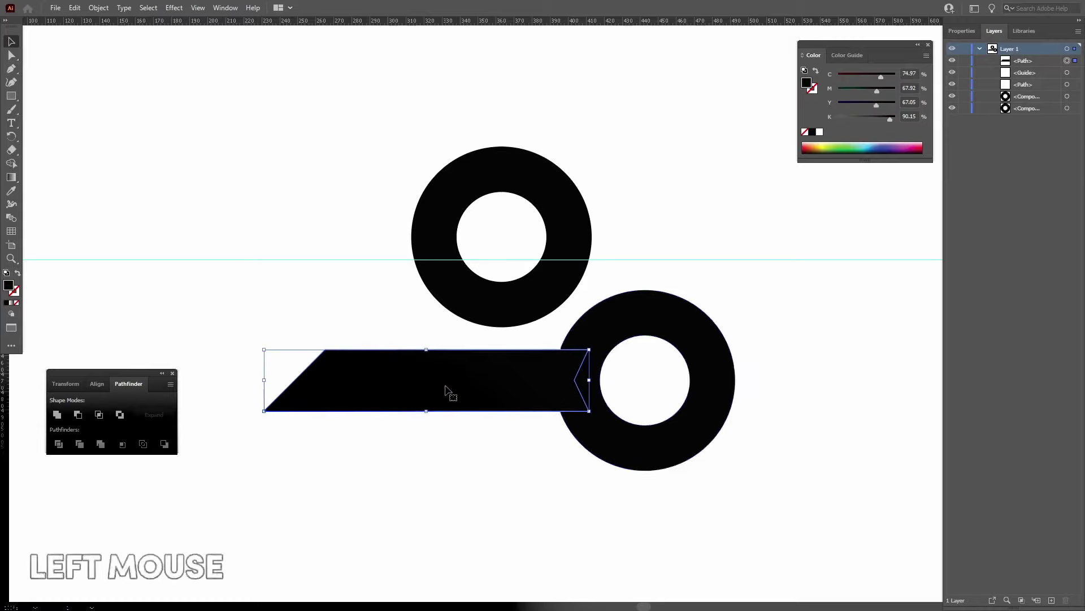
left_click(465, 376)
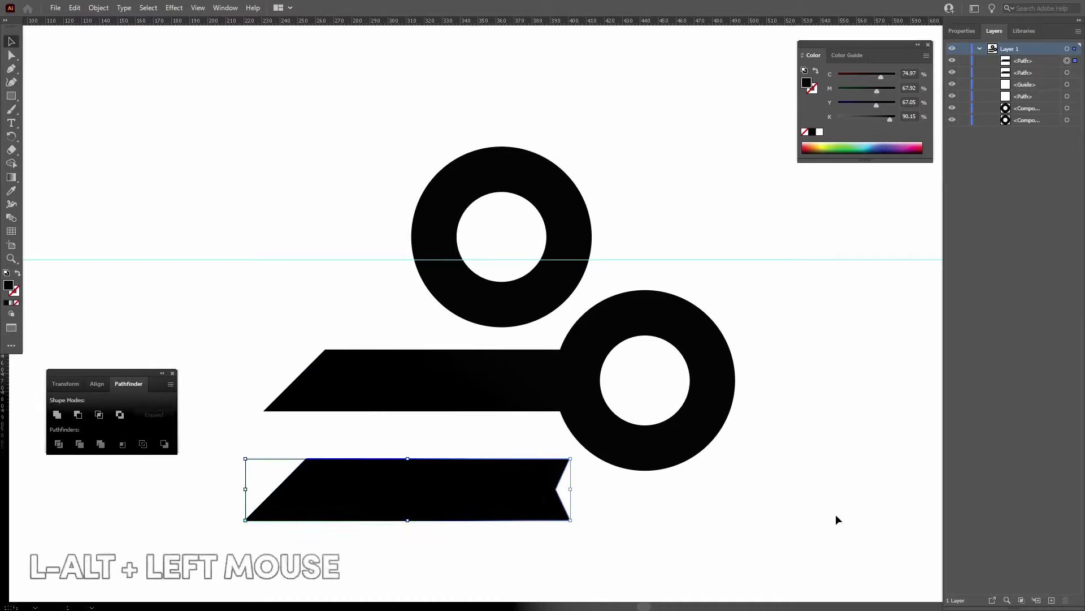
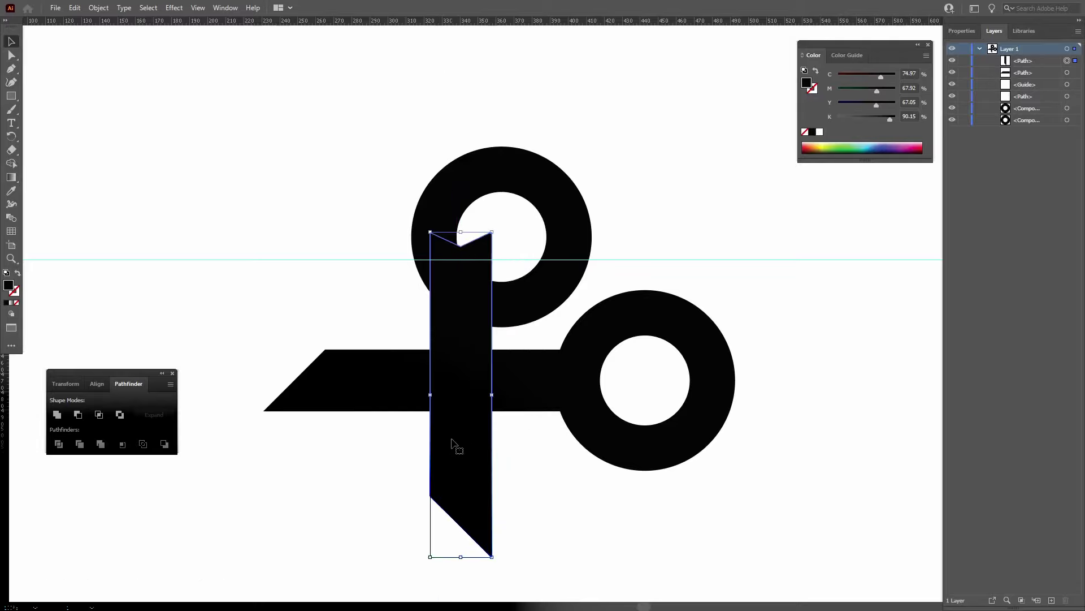
Reflect the upright blade copy horizontally so the two blades cross in an X.
right_click(453, 443)
left_click(563, 172)
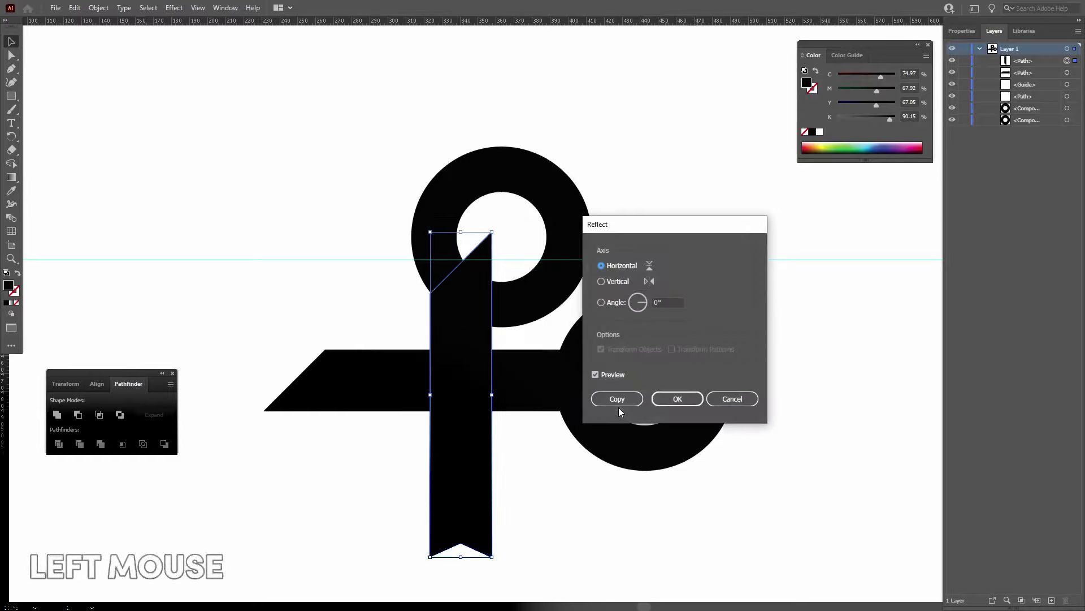
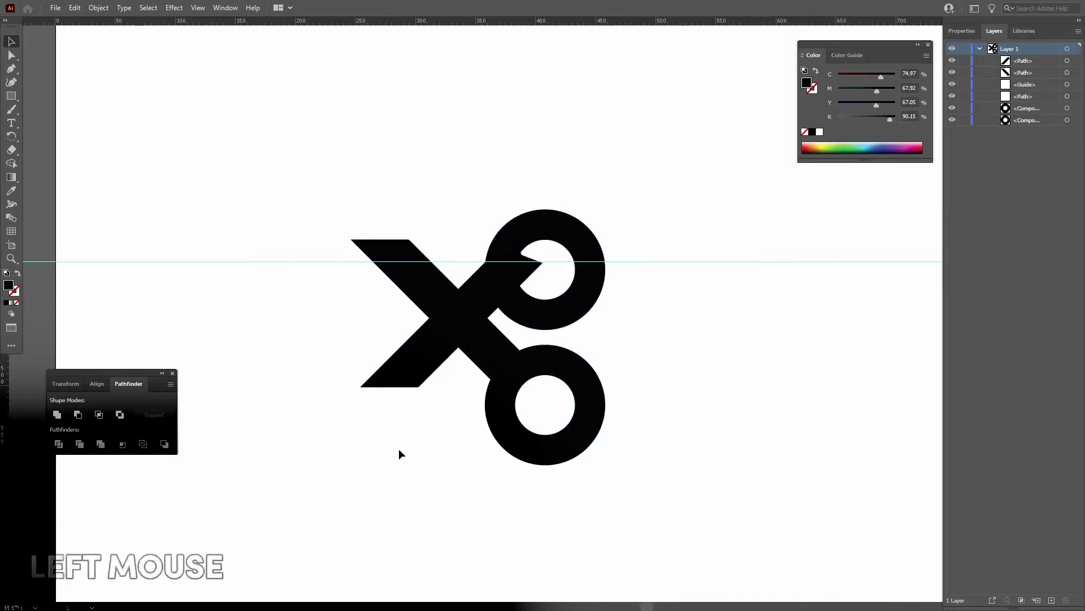
Pan to frame both rings and add a guide along the upper blade's top edge.
scroll("up", 3)
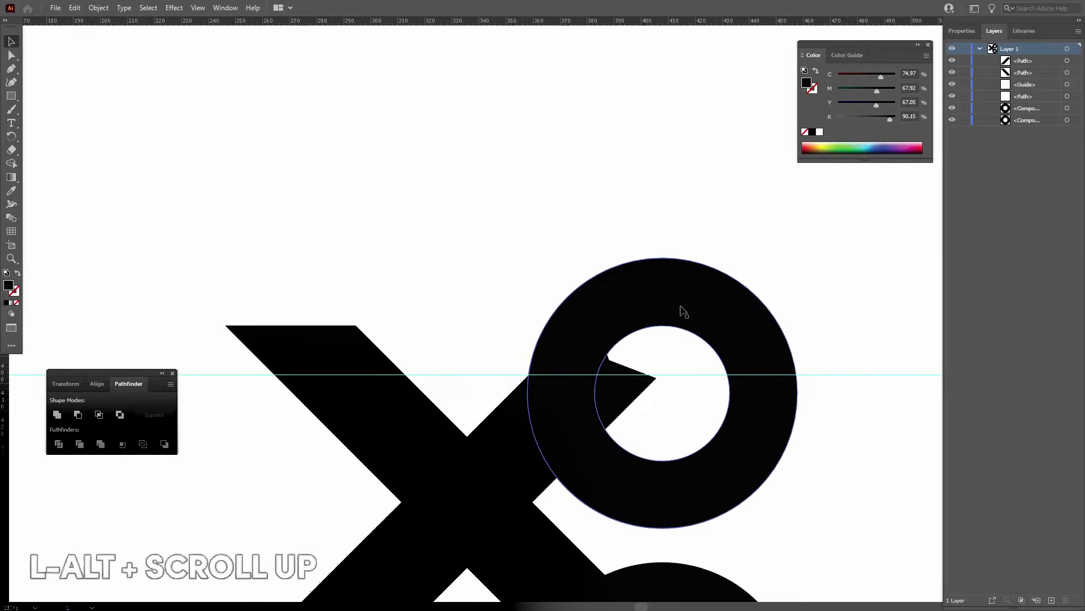
scroll("up", 3)
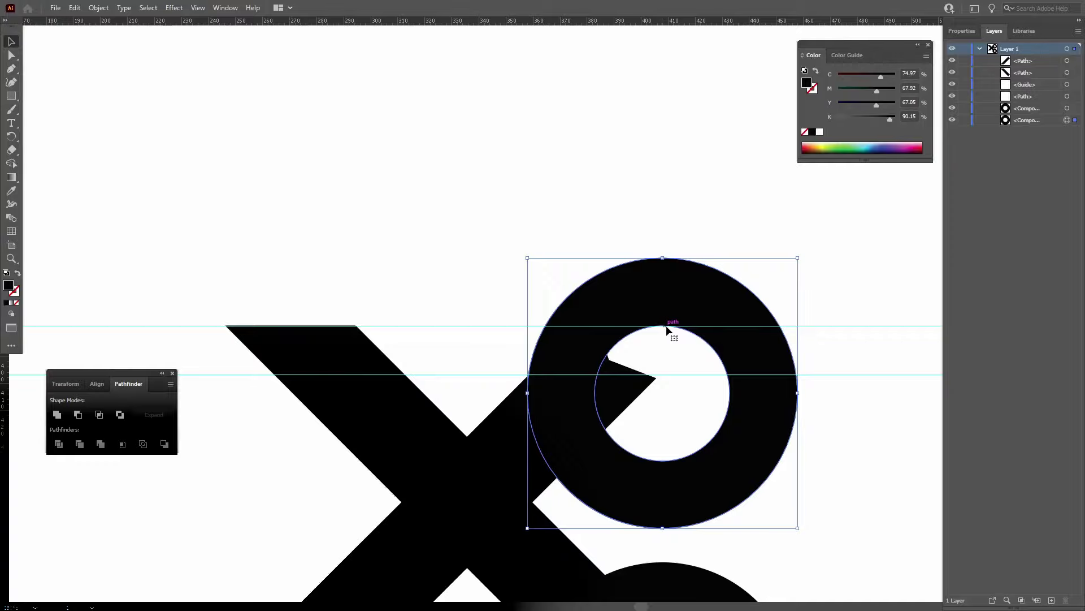
key("space")
left_click(399, 371)
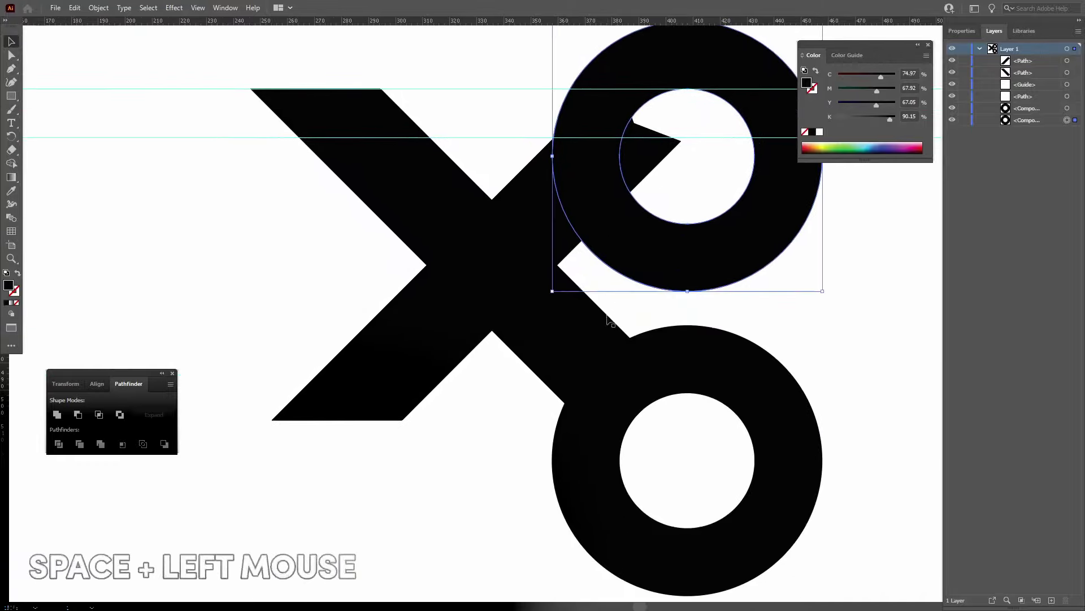
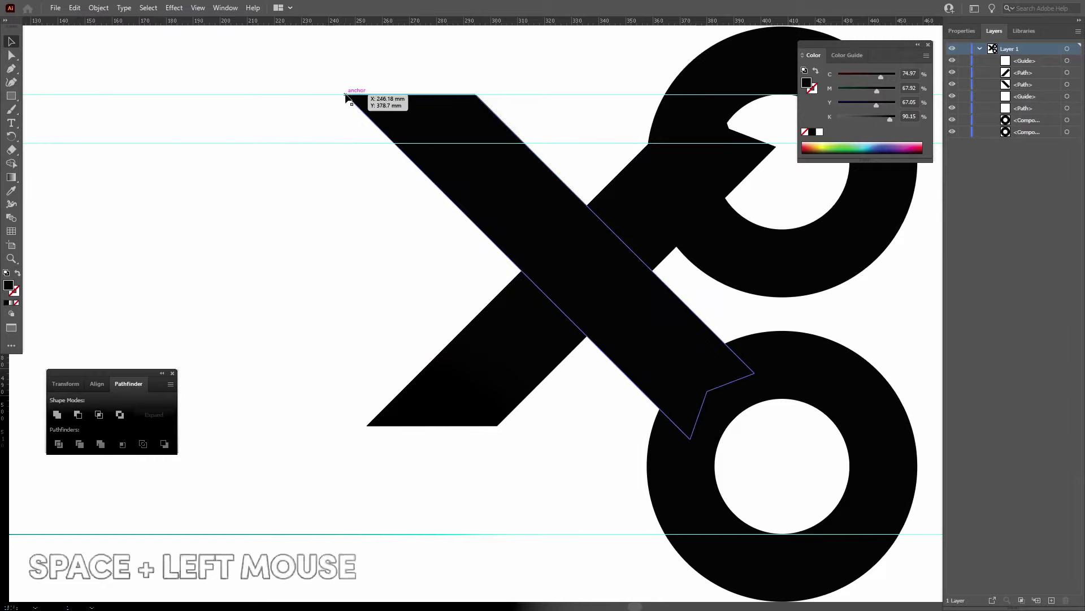
Add a vertical guide at the blade tips and snap the lower blade's tip to the bottom guide intersection.
left_click(351, 264)
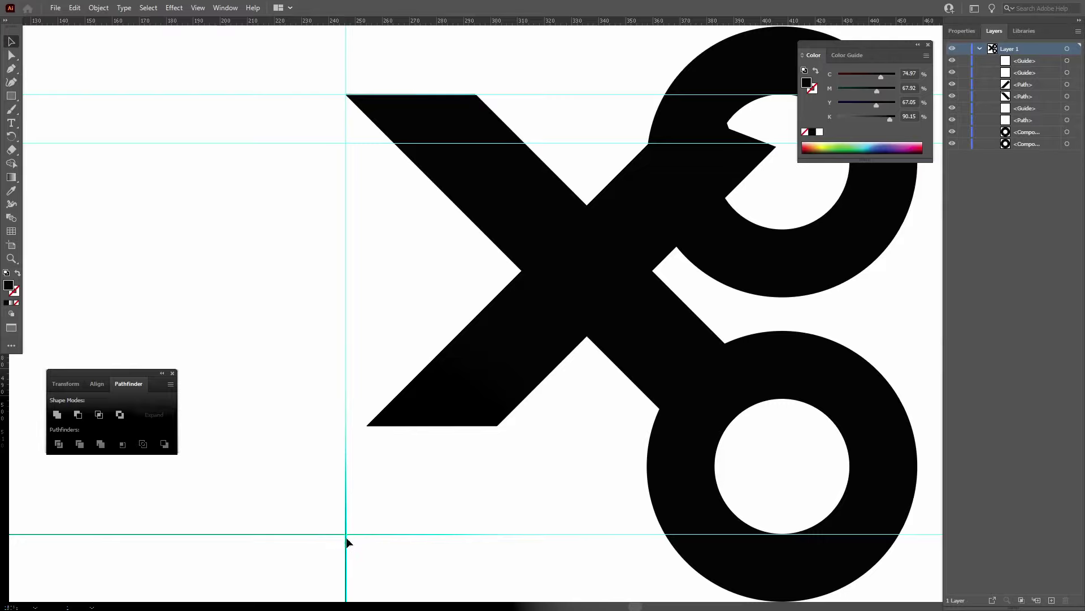
left_click(415, 406)
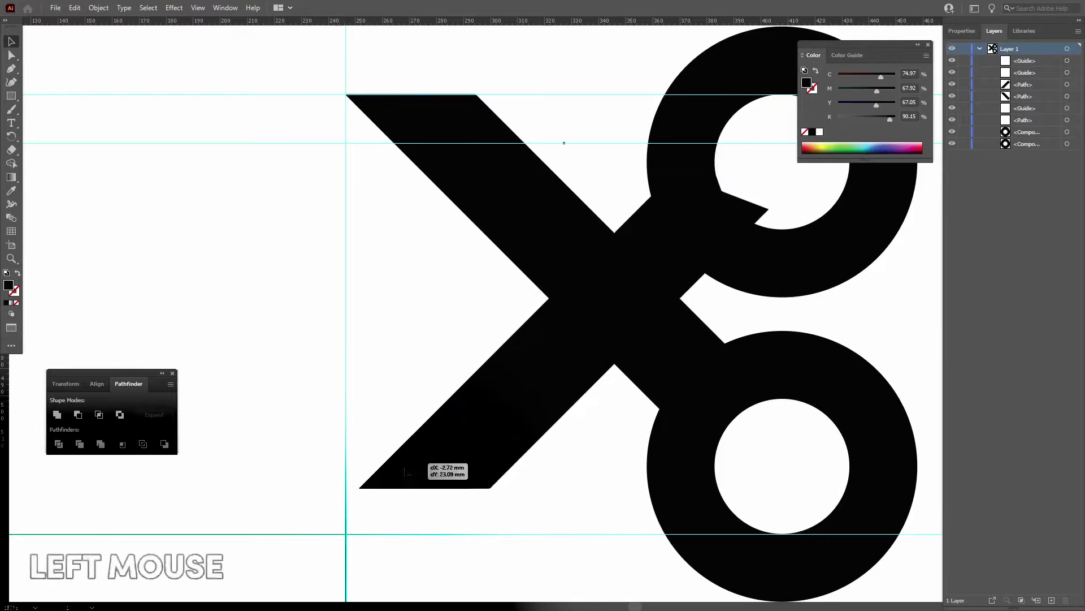
scroll("up", 3)
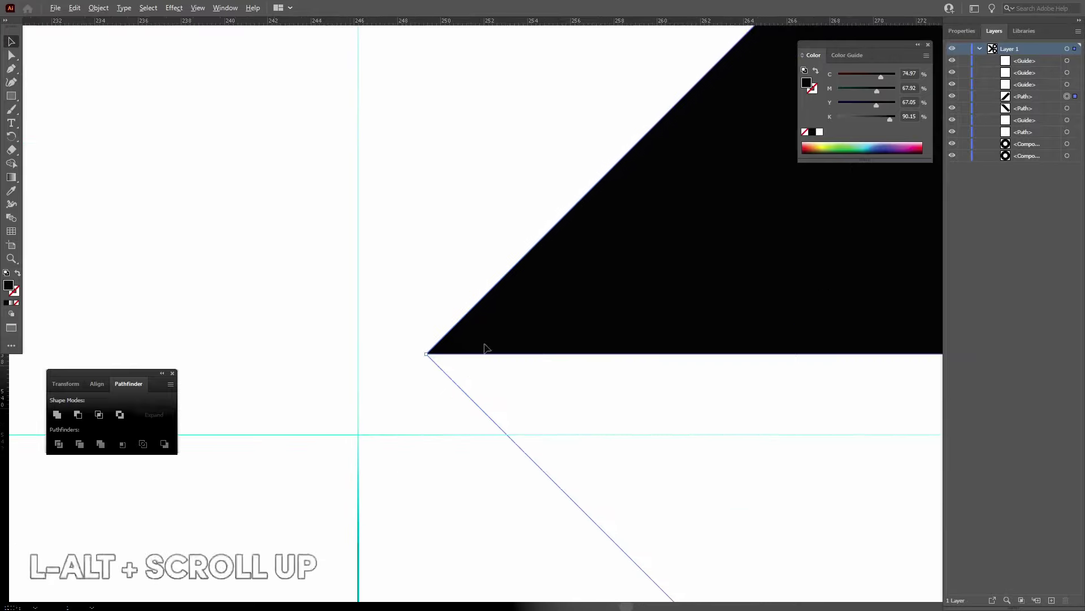
scroll("up", 3)
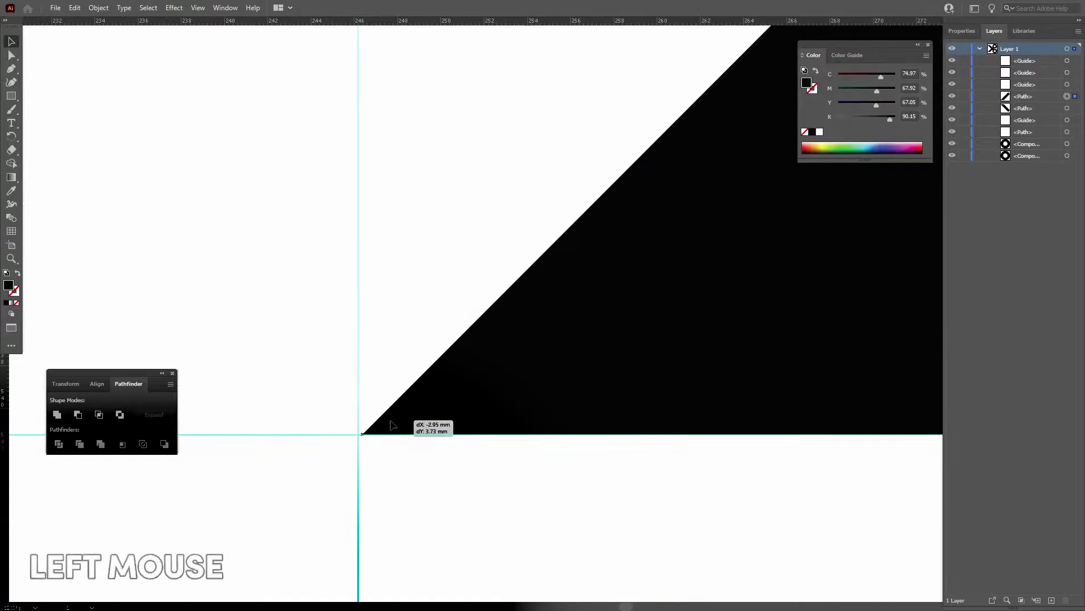
scroll("down", 3)
scroll("up", 3)
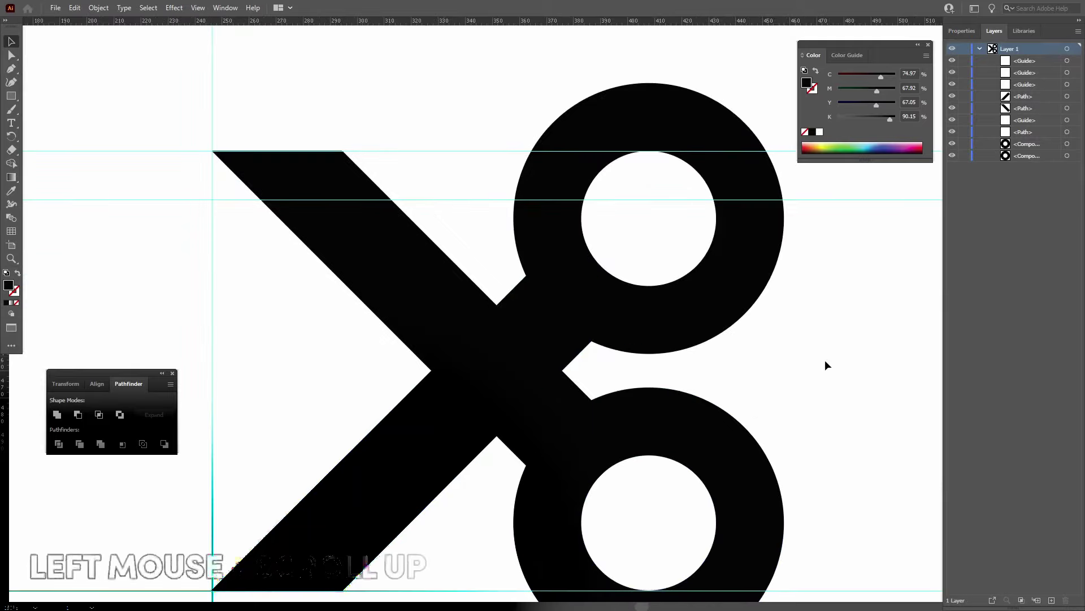
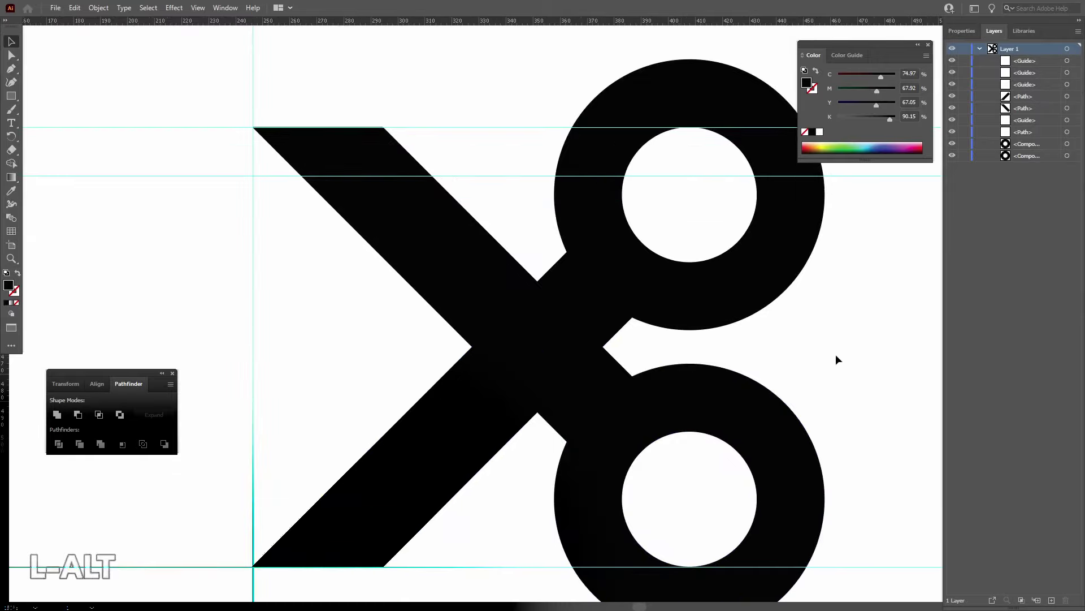
scroll("down", 3)
left_click(554, 244)
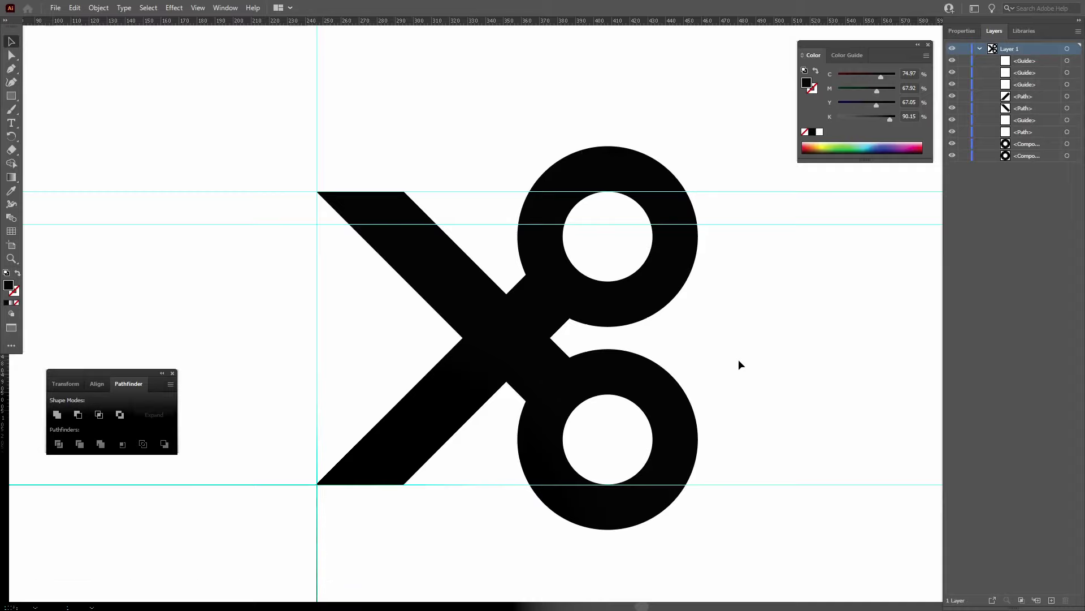
Rotate the whole scissors artwork 45° so the blades run upright, then deselect.
left_click(432, 221)
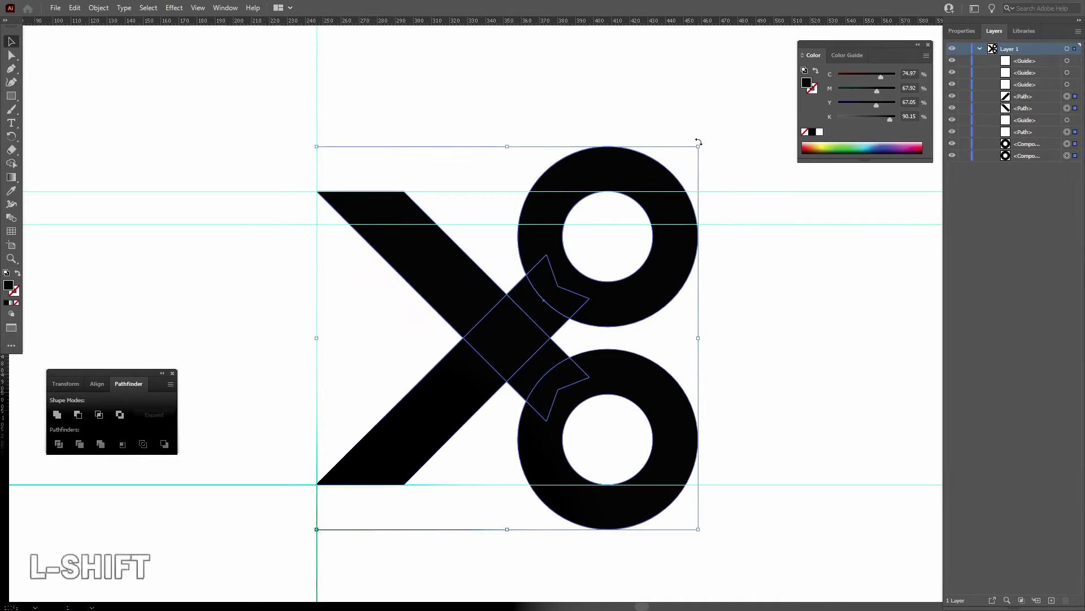
left_click(432, 220)
left_click(777, 426)
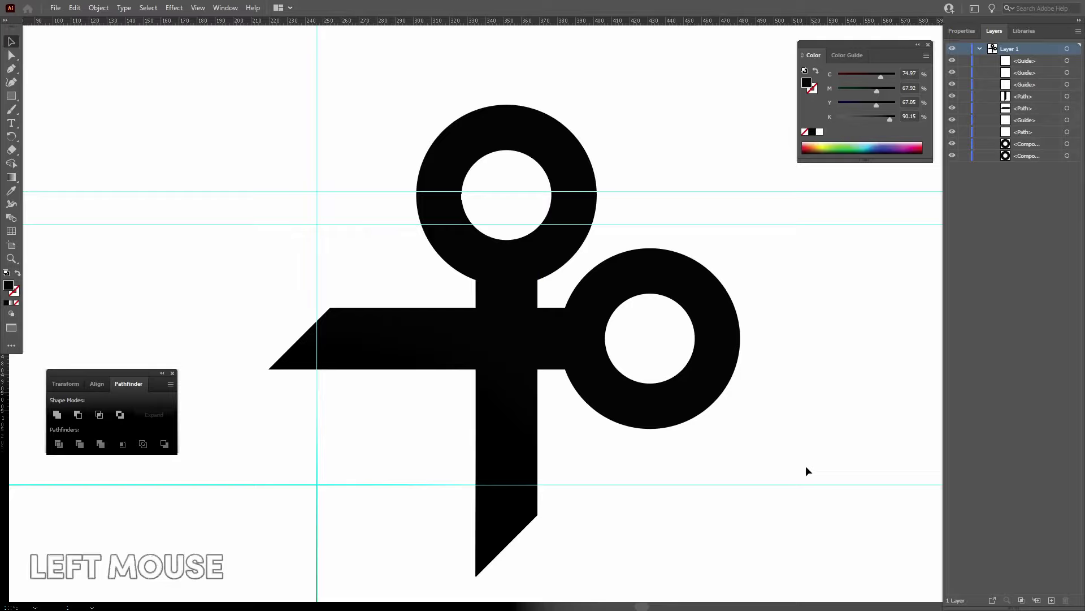
Place a small 12.5 mm black square into the corner where the blades cross.
scroll("up", 3)
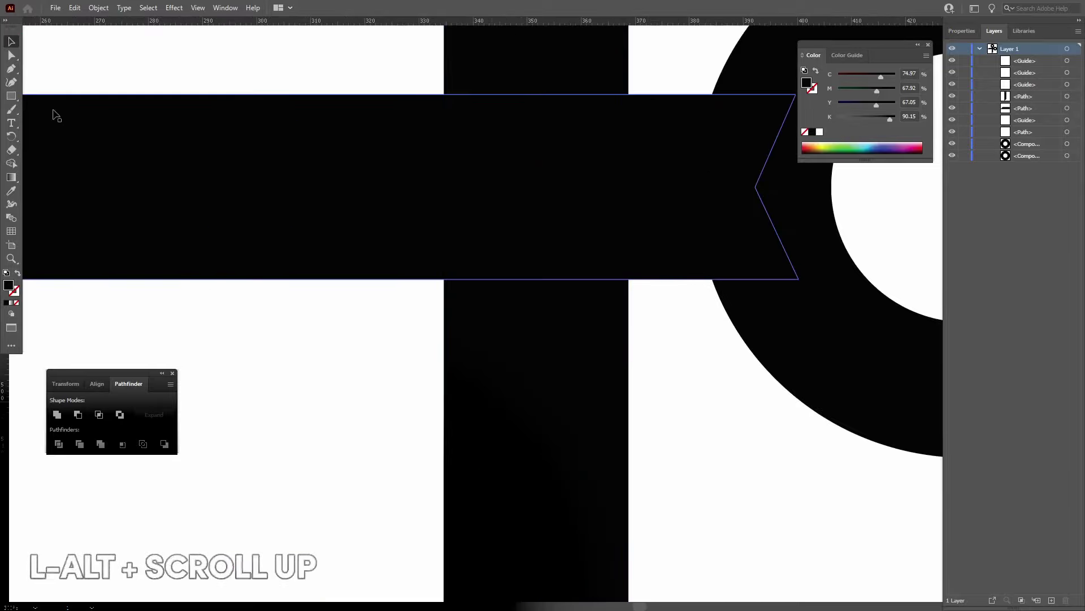
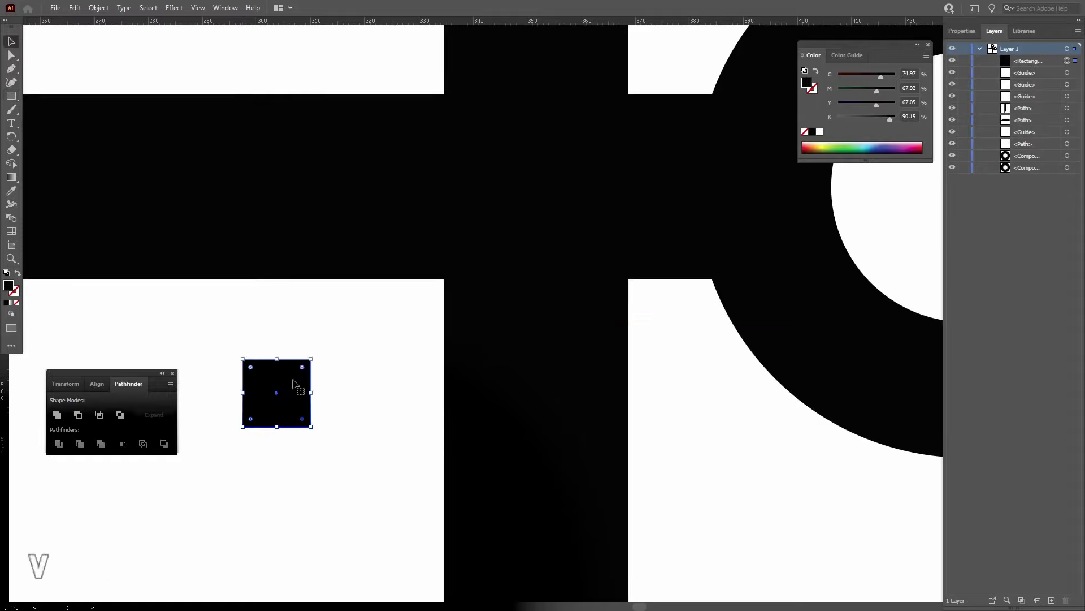
left_click(282, 383)
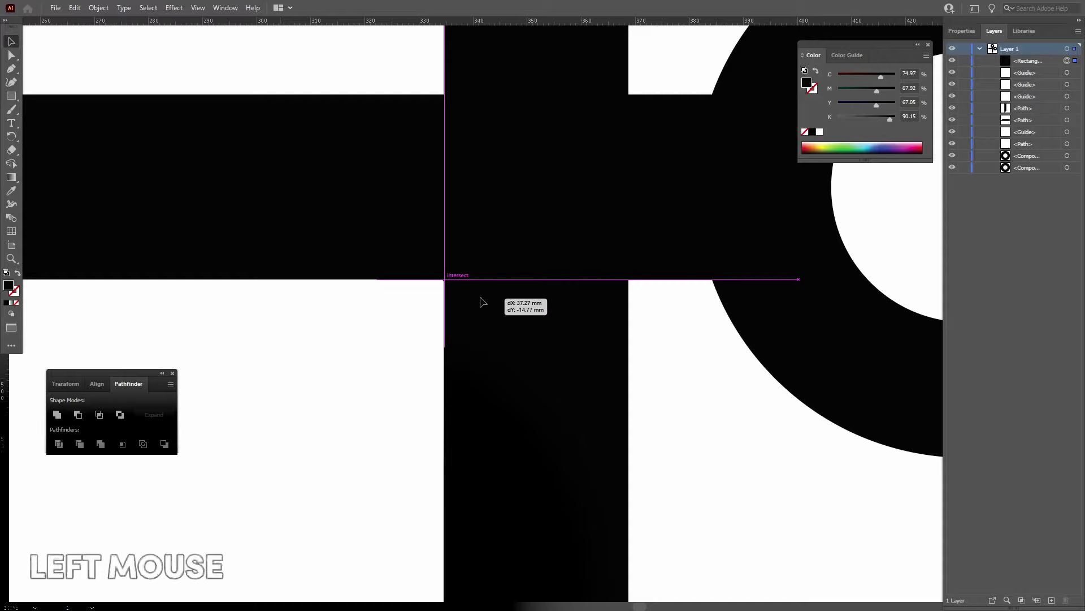